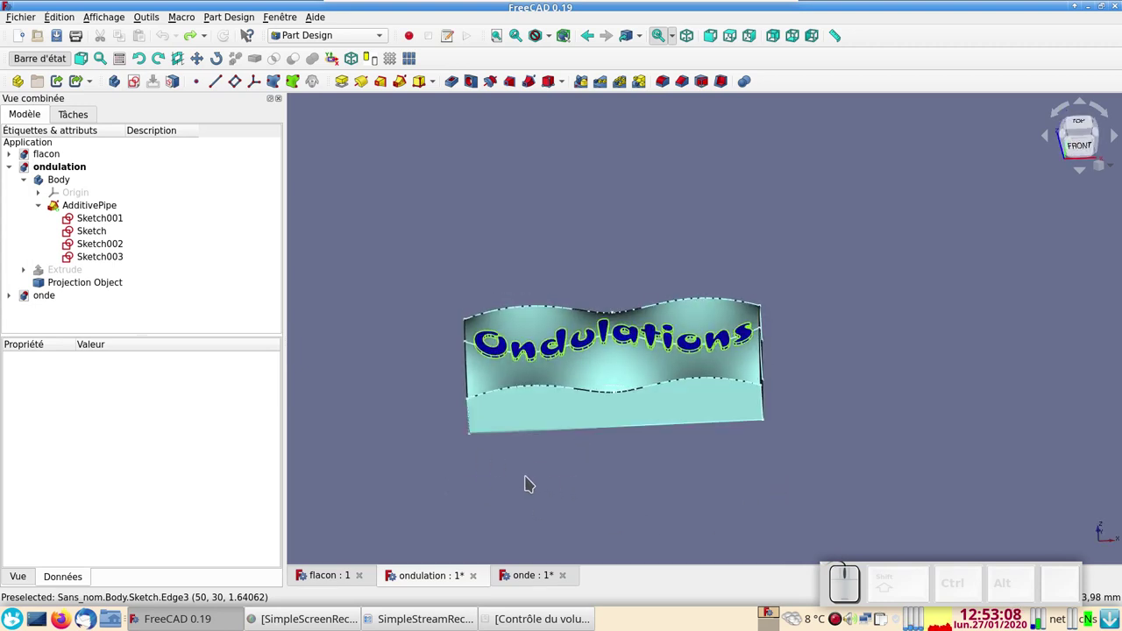
Orbit the wavy Ondulations solid to an angled view and back toward the front.
{"action": "left_click_drag", "start_coordinate": [484, 466], "coordinate": [501, 469]}
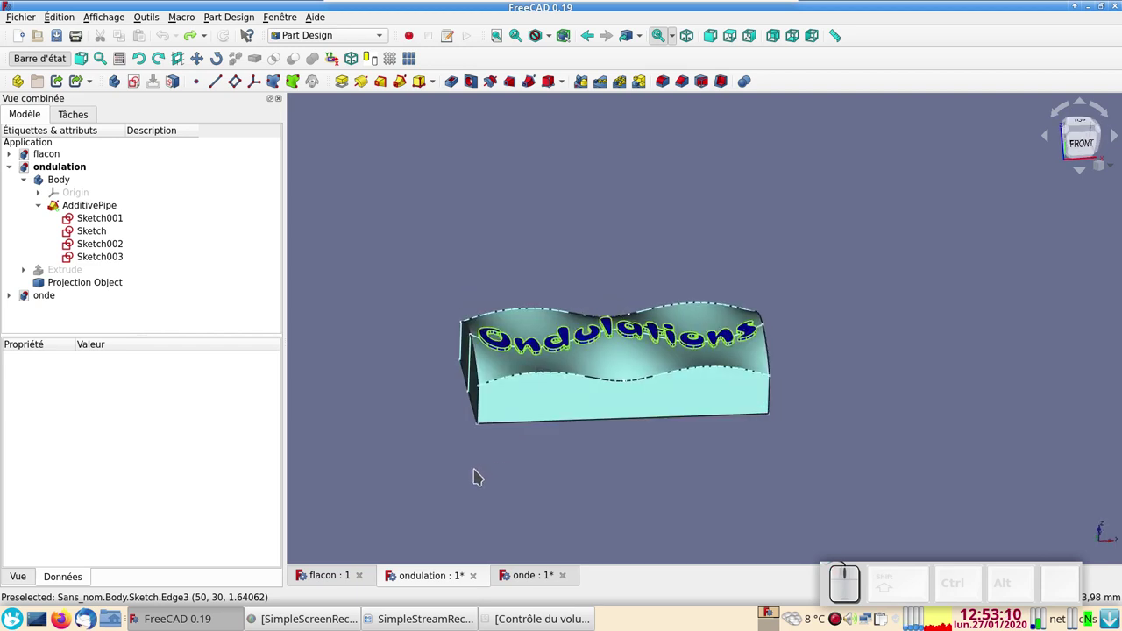
{"action": "left_click_drag", "start_coordinate": [709, 458], "coordinate": [782, 480]}
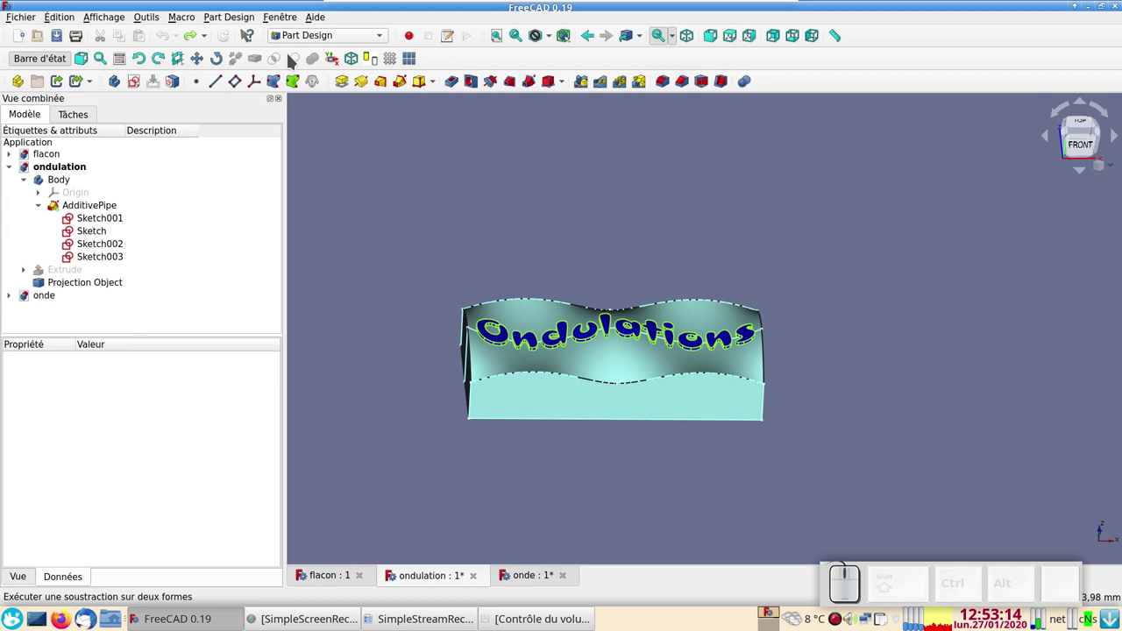
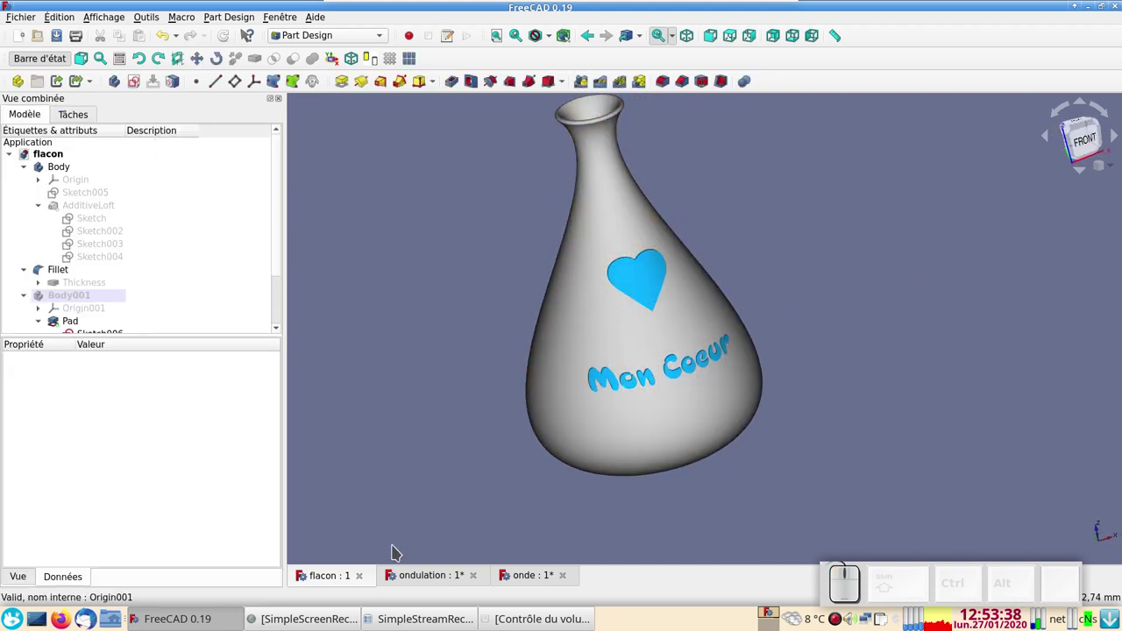
Create Sketch002 in the onde Body, attached to the YZ_Plane.
{"action": "left_click", "coordinate": [529, 577]}
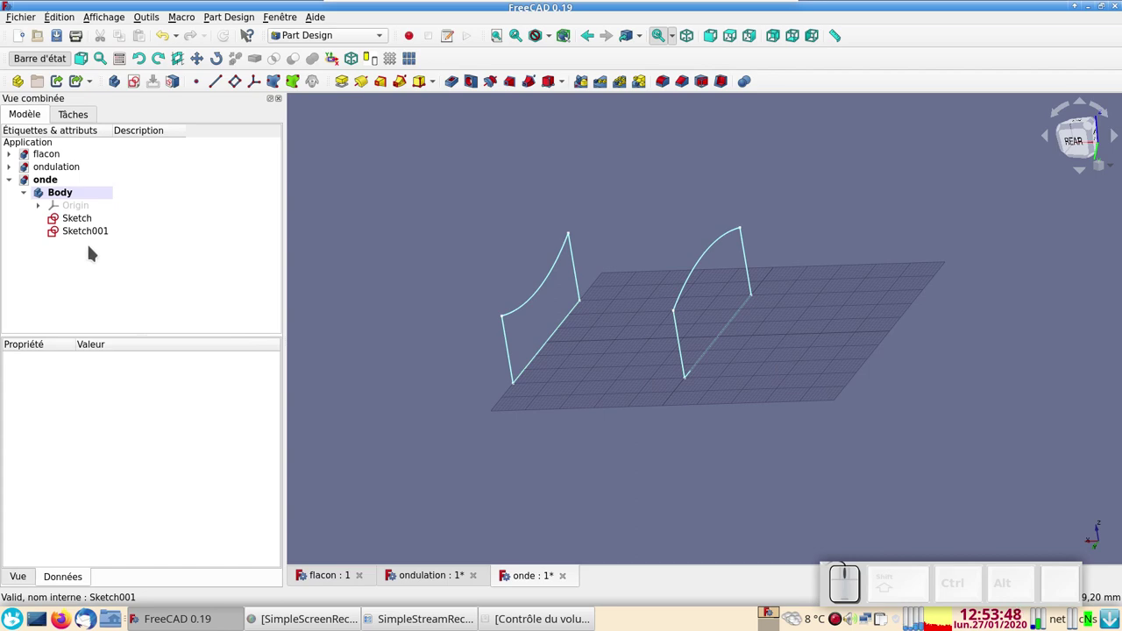
{"action": "left_click", "coordinate": [100, 232]}
{"action": "left_click", "coordinate": [271, 267]}
{"action": "left_click", "coordinate": [110, 267]}
{"action": "left_click", "coordinate": [138, 82]}
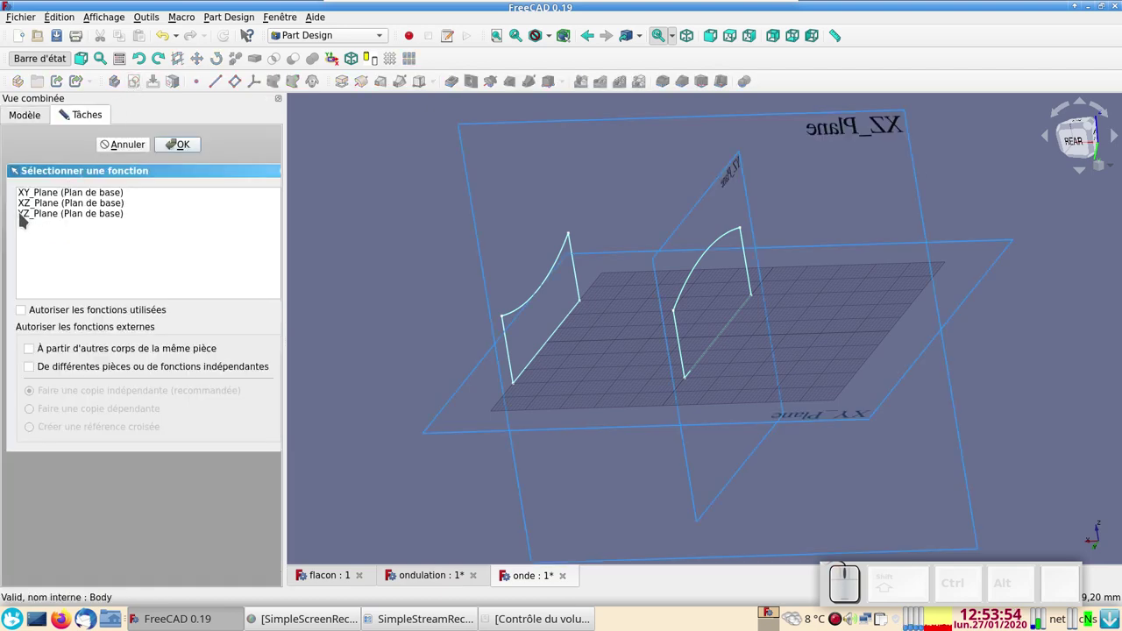
{"action": "left_click", "coordinate": [33, 218]}
{"action": "left_click", "coordinate": [138, 169]}
{"action": "left_click", "coordinate": [172, 147]}
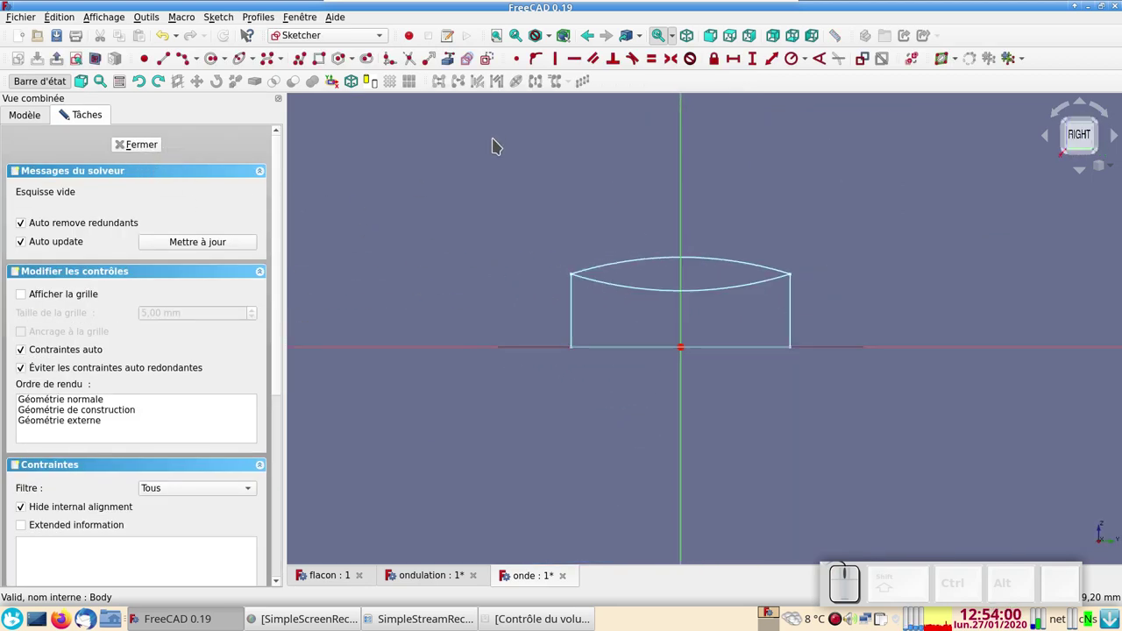
Draw the profile: polyline sides and base, then a three-point arc for the arched top.
{"action": "left_click", "coordinate": [451, 60]}
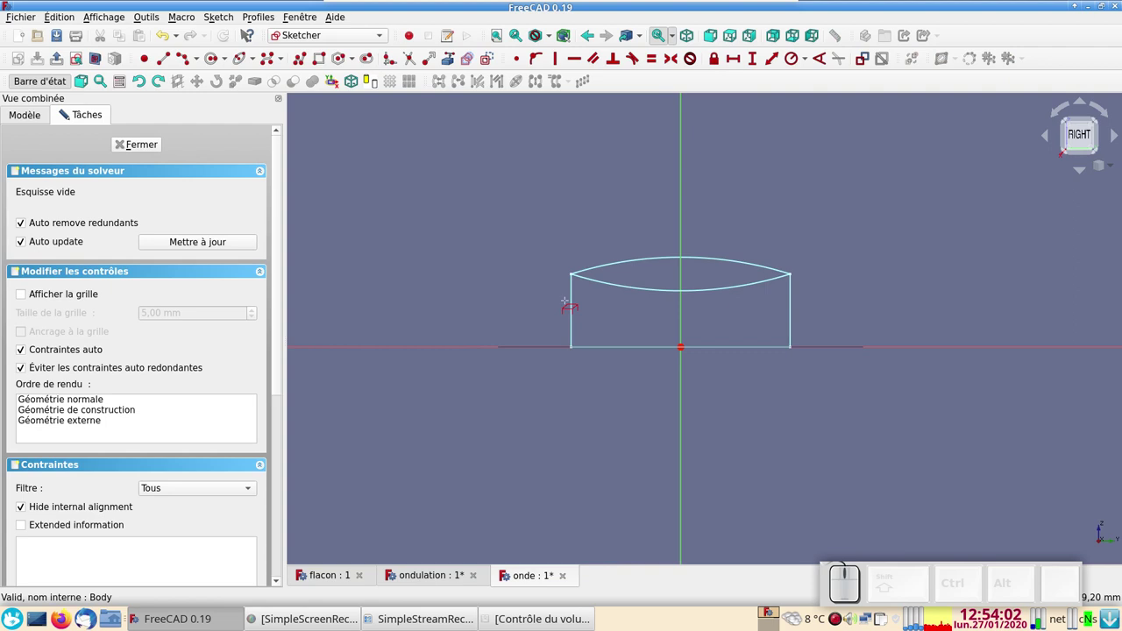
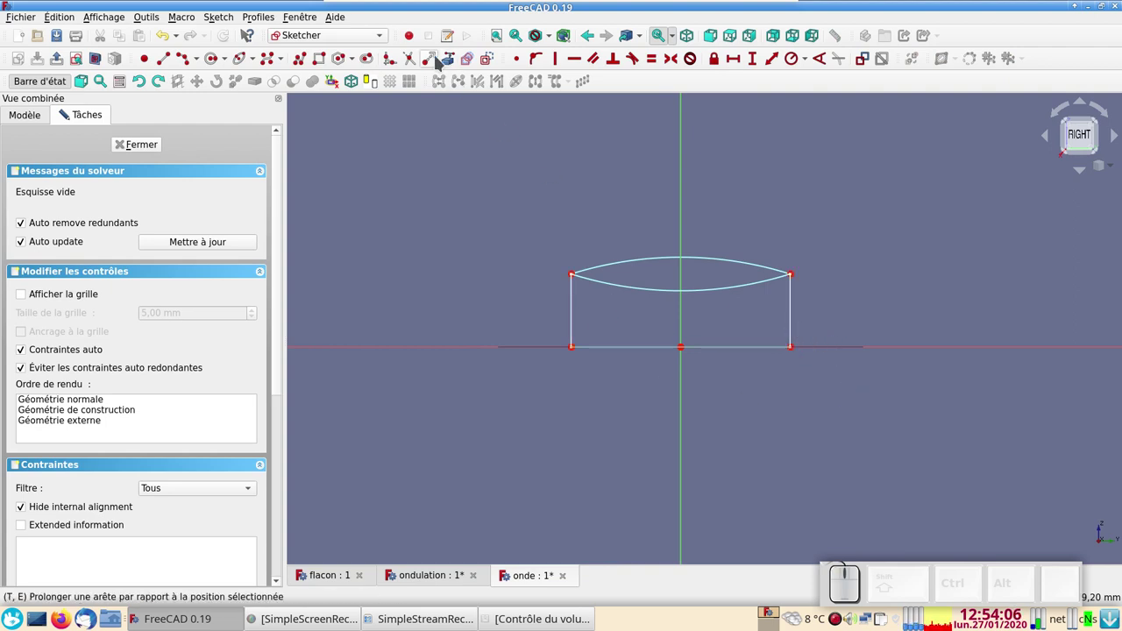
{"action": "left_click", "coordinate": [299, 59]}
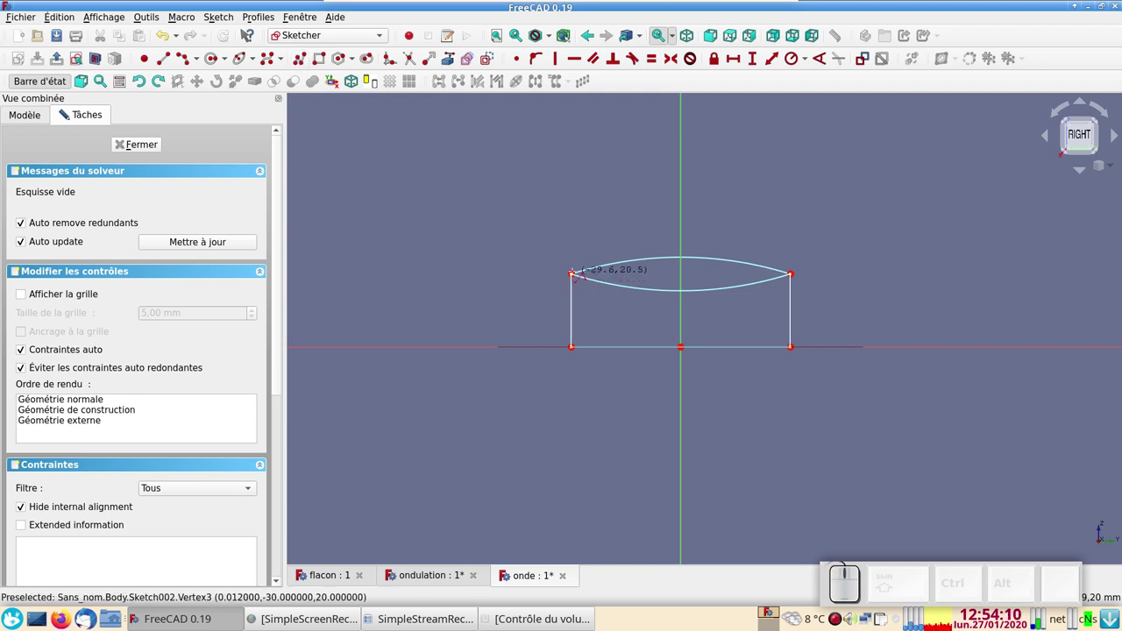
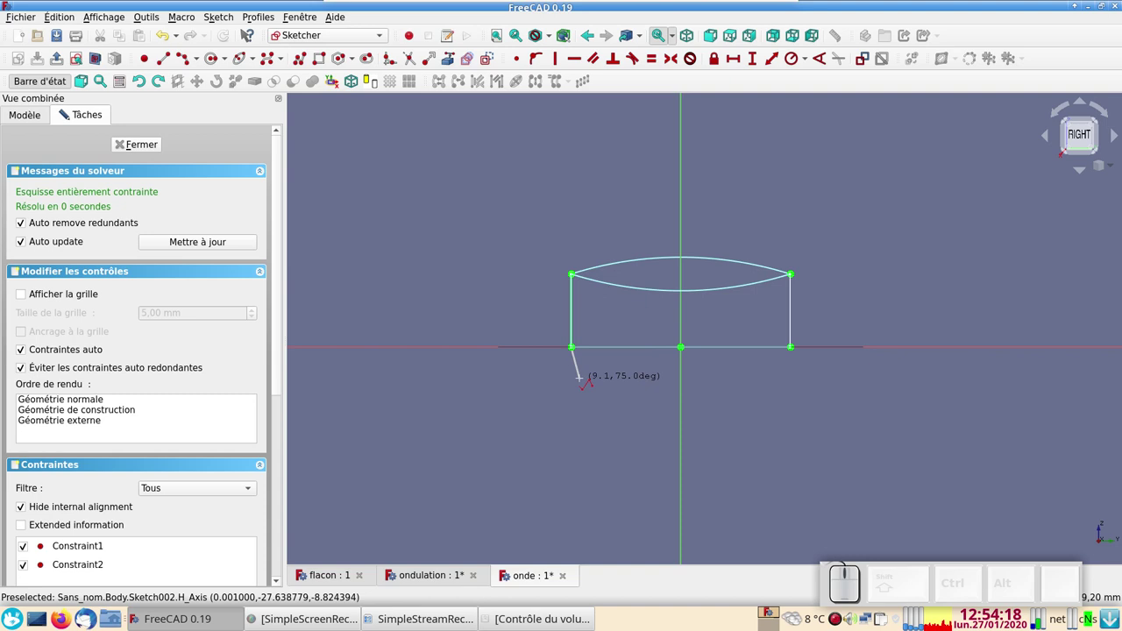
{"action": "scroll", "scroll_direction": "up", "scroll_amount": 3}
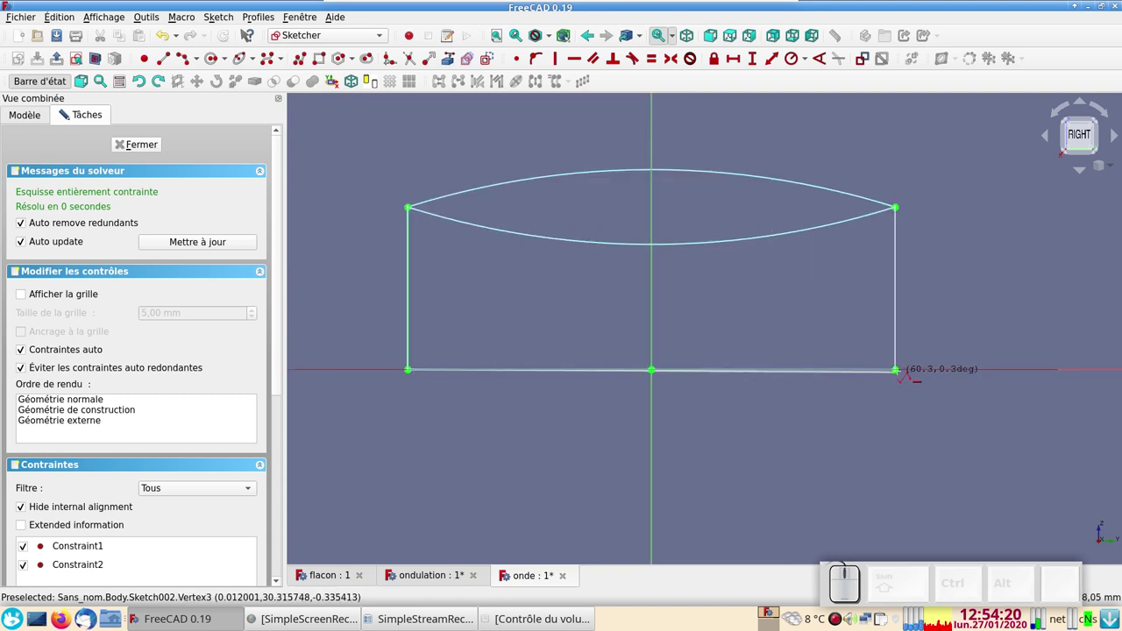
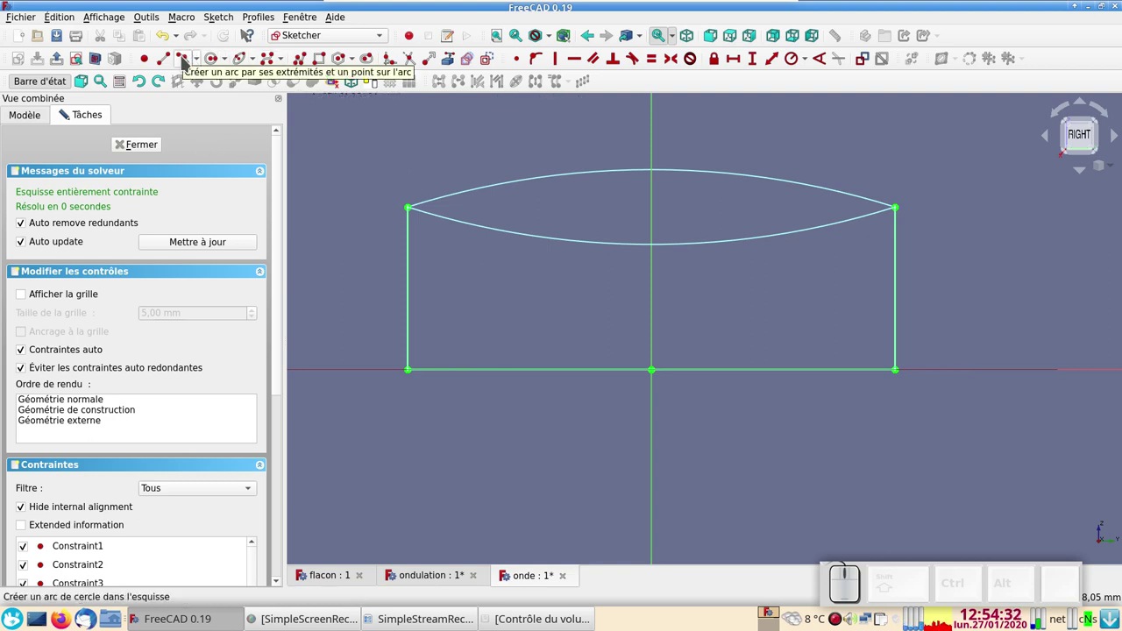
{"action": "left_click", "coordinate": [184, 61]}
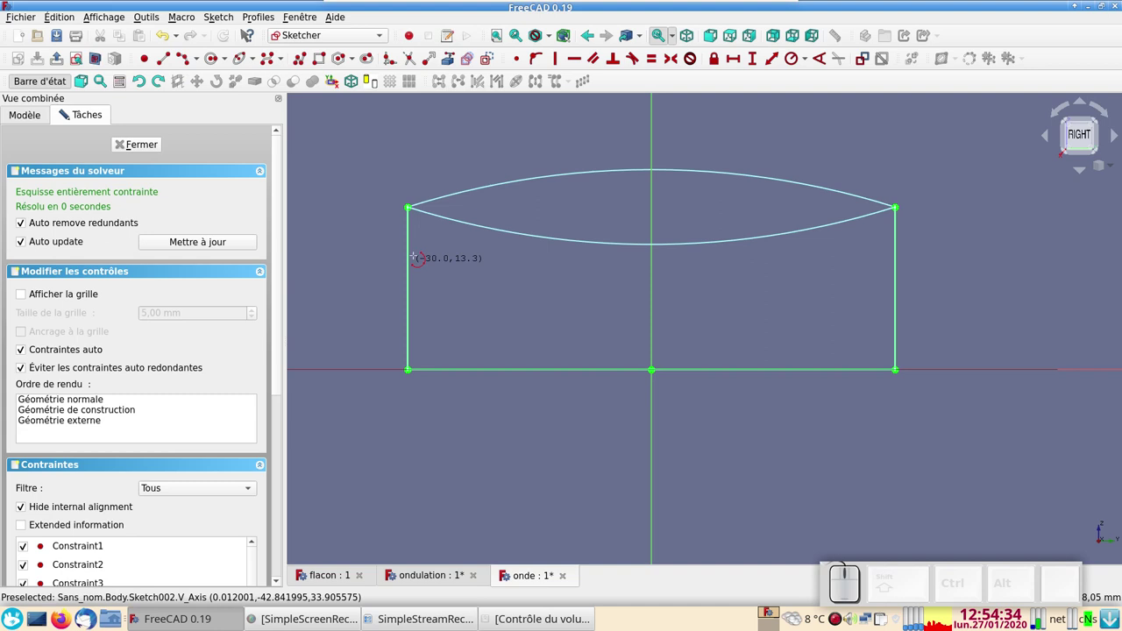
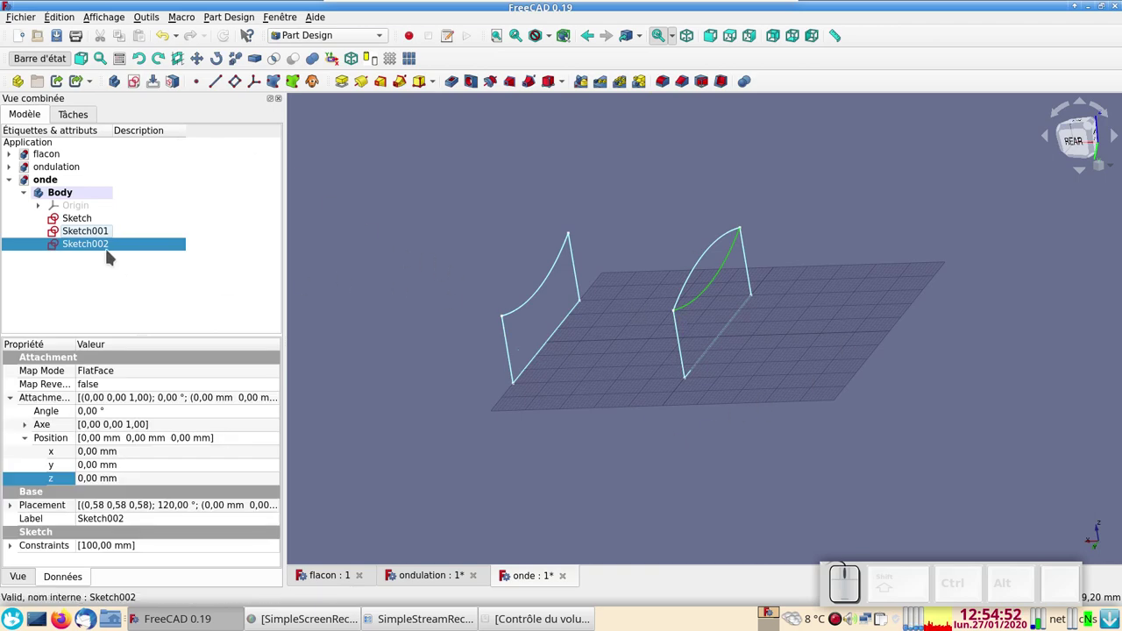
Select Sketch002 and expand its Attachment Offset position properties in the Data tab.
{"action": "left_click", "coordinate": [109, 230]}
{"action": "left_click", "coordinate": [98, 244]}
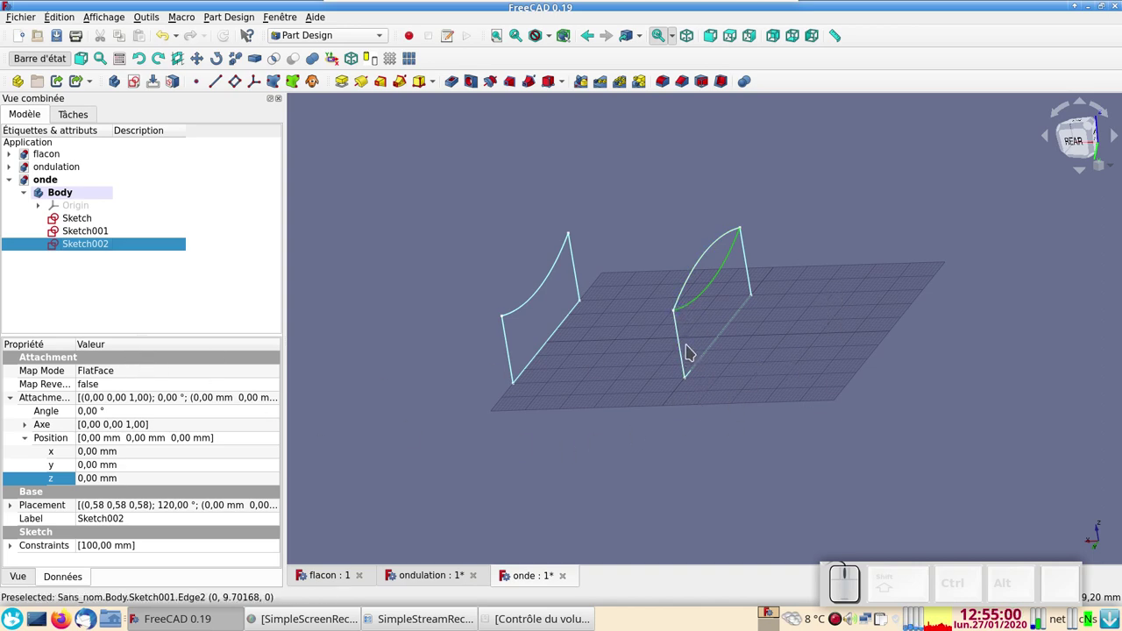
{"action": "left_click_drag", "start_coordinate": [803, 415], "coordinate": [683, 325]}
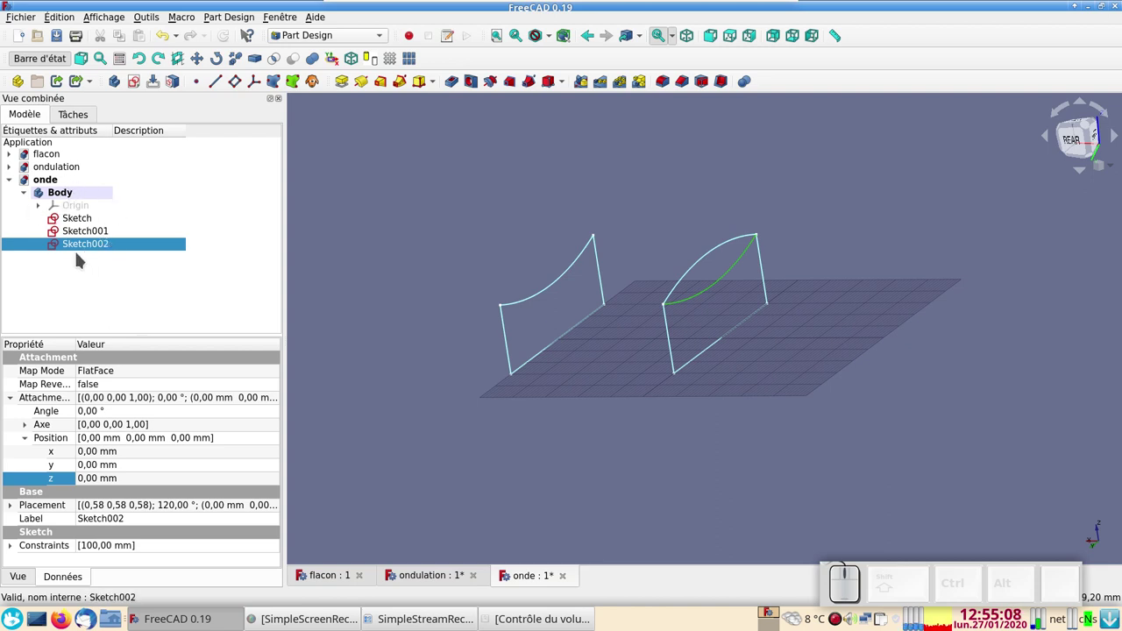
{"action": "left_click", "coordinate": [97, 247]}
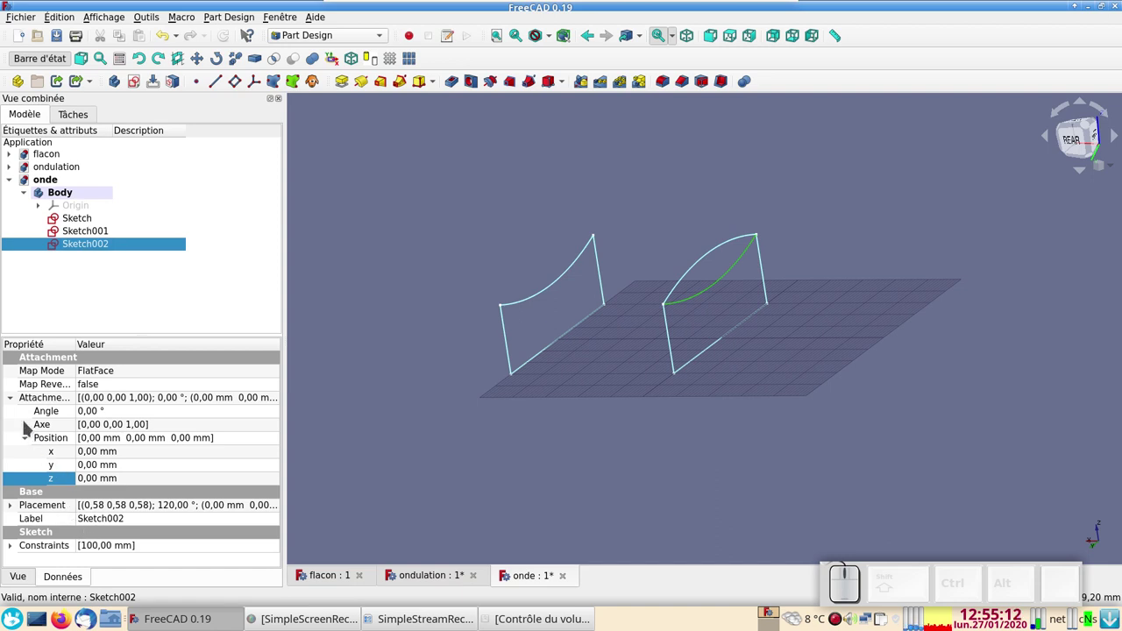
{"action": "left_click", "coordinate": [20, 402]}
{"action": "left_click", "coordinate": [18, 429]}
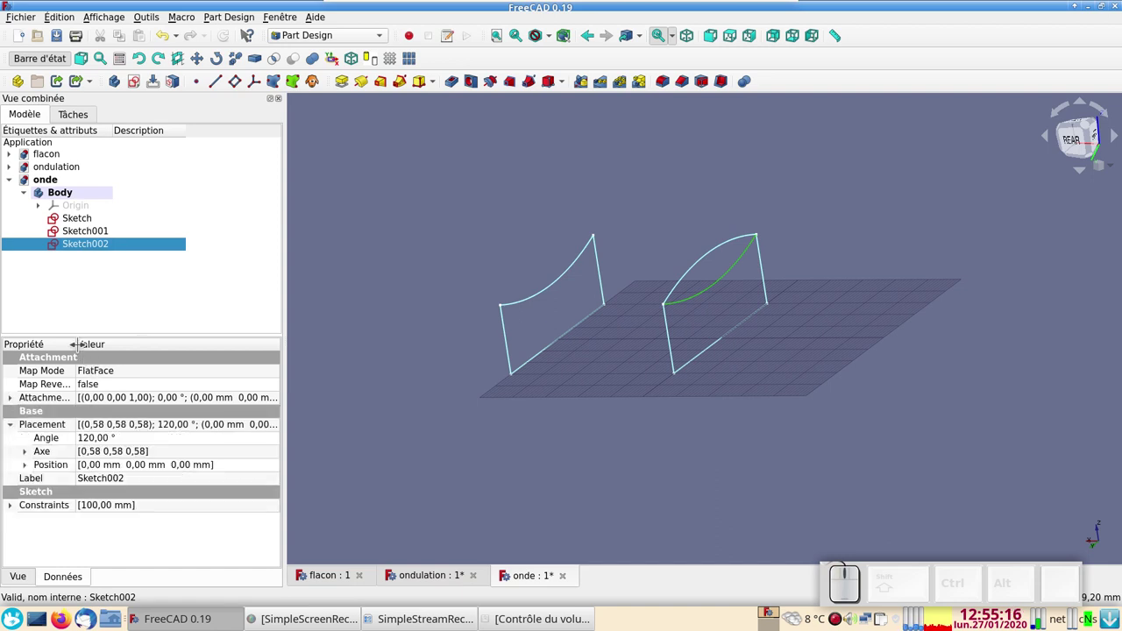
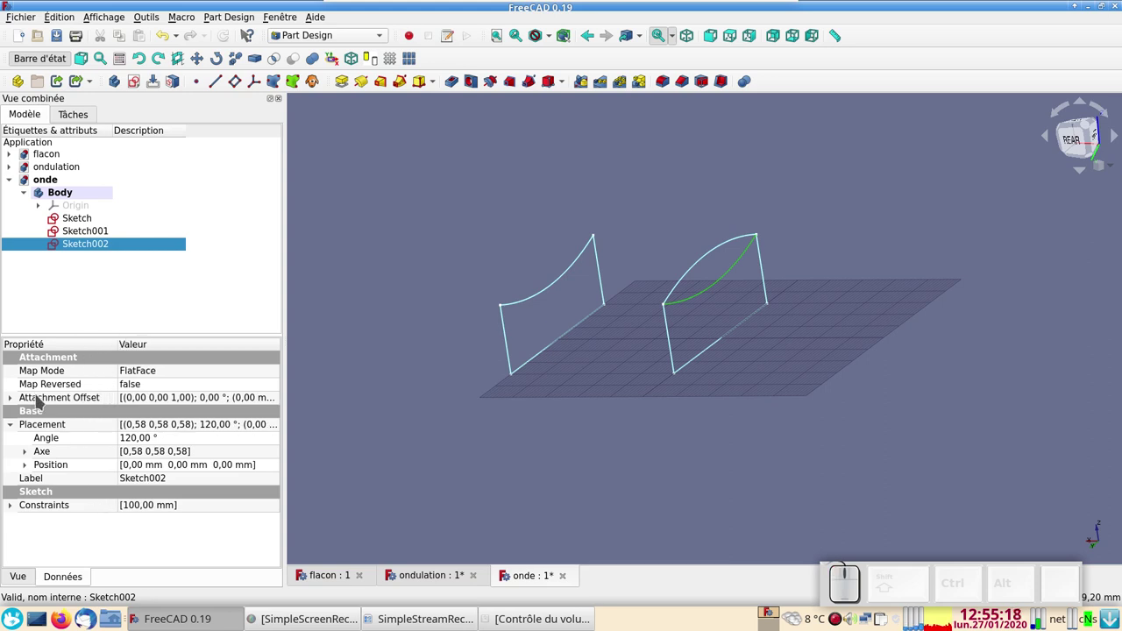
{"action": "left_click", "coordinate": [14, 402]}
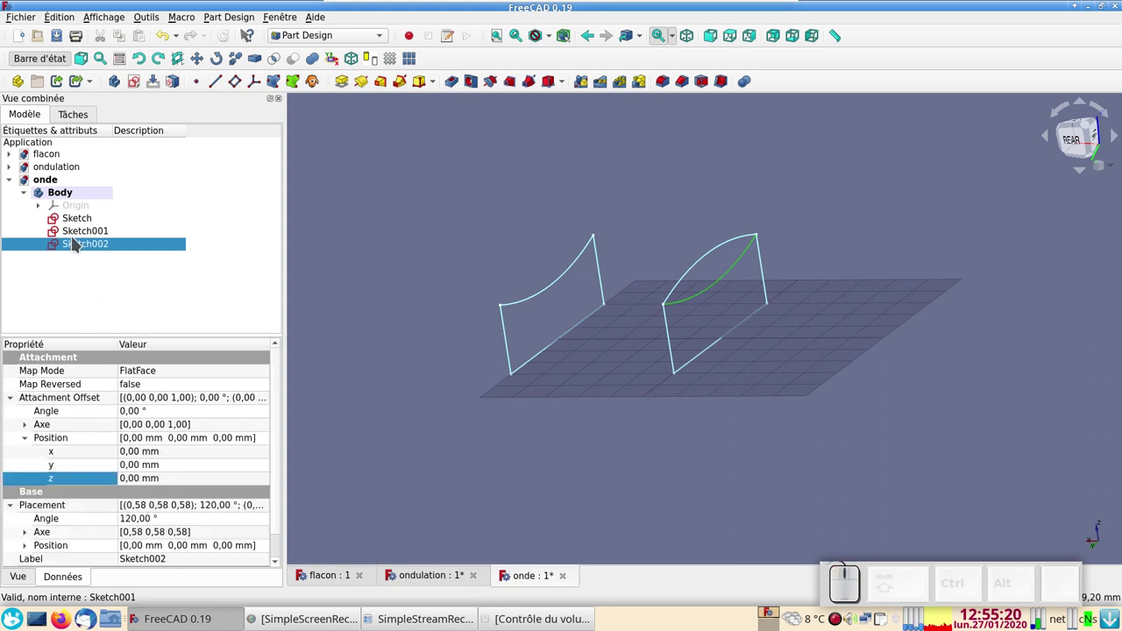
Edit Sketch002's attachment offset z value so it stands as a separate third profile.
{"action": "left_click", "coordinate": [63, 486]}
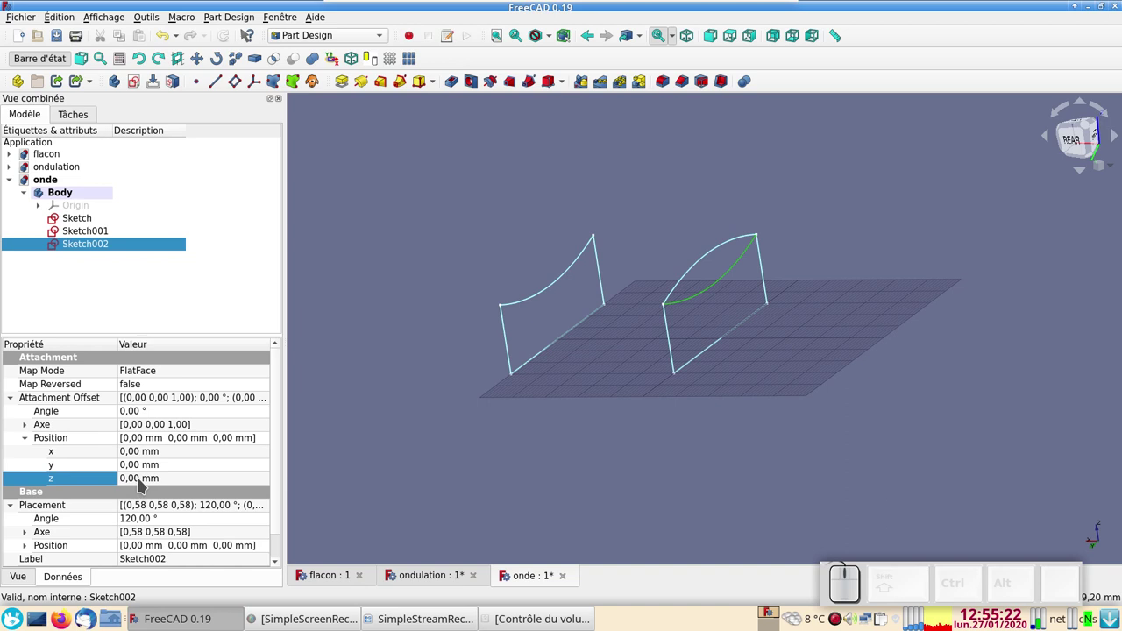
{"action": "scroll", "scroll_direction": "up", "scroll_amount": 3}
{"action": "left_click", "coordinate": [143, 484]}
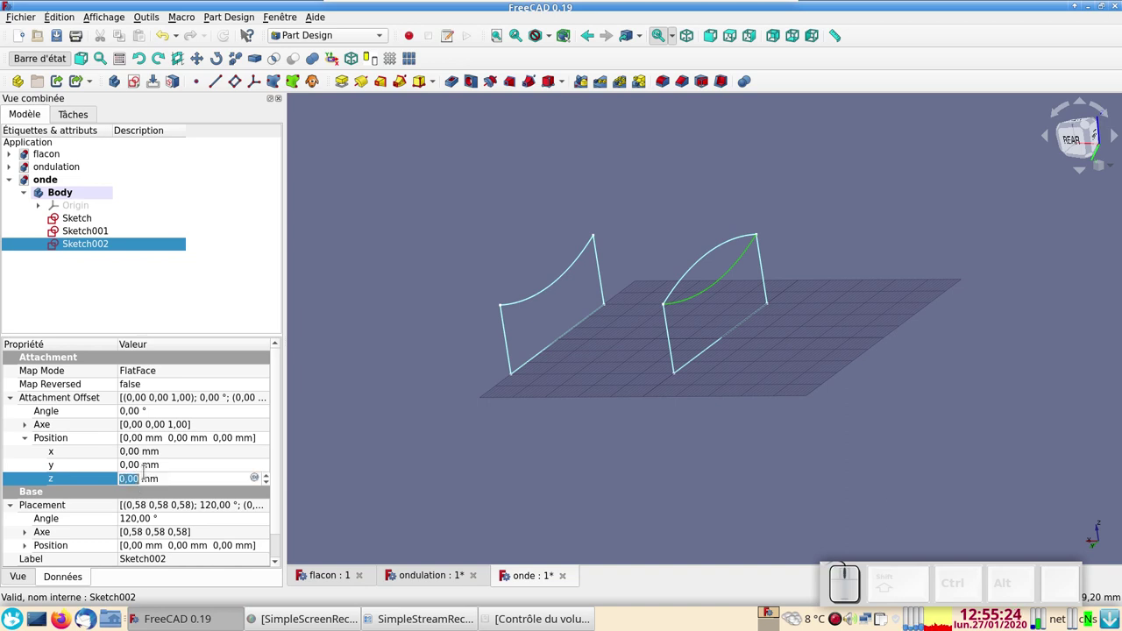
{"action": "scroll", "scroll_direction": "up", "scroll_amount": 3}
{"action": "scroll", "scroll_direction": "down", "scroll_amount": 3}
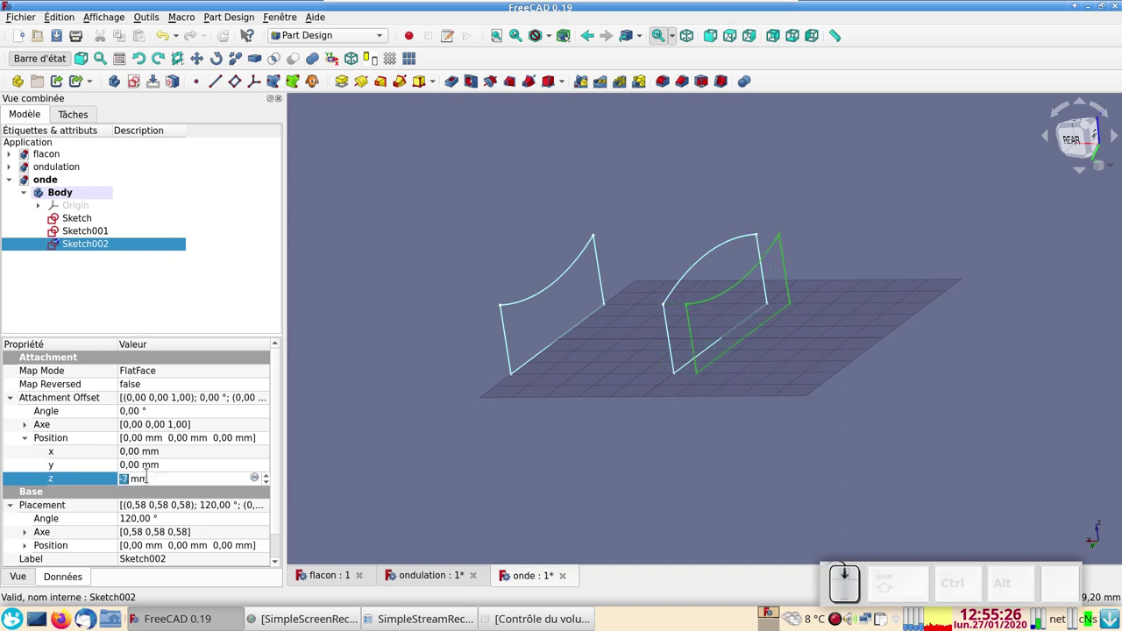
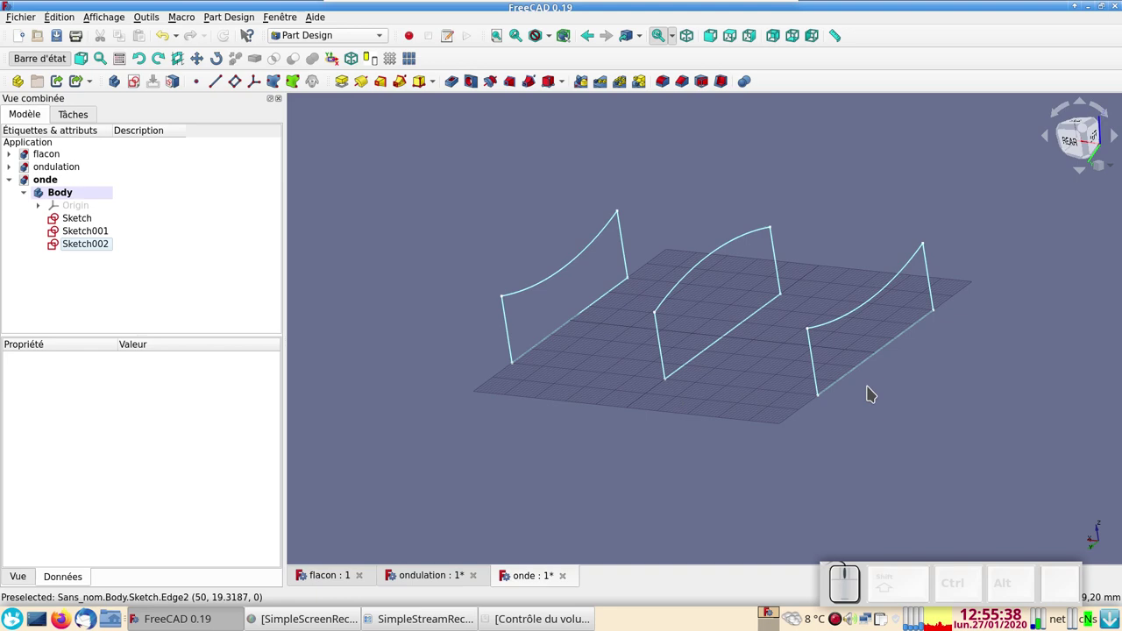
Create Sketch003 on the XZ_Plane and start the horizontal sweep path from its left end point.
{"action": "left_click", "coordinate": [98, 271]}
{"action": "left_click", "coordinate": [134, 85]}
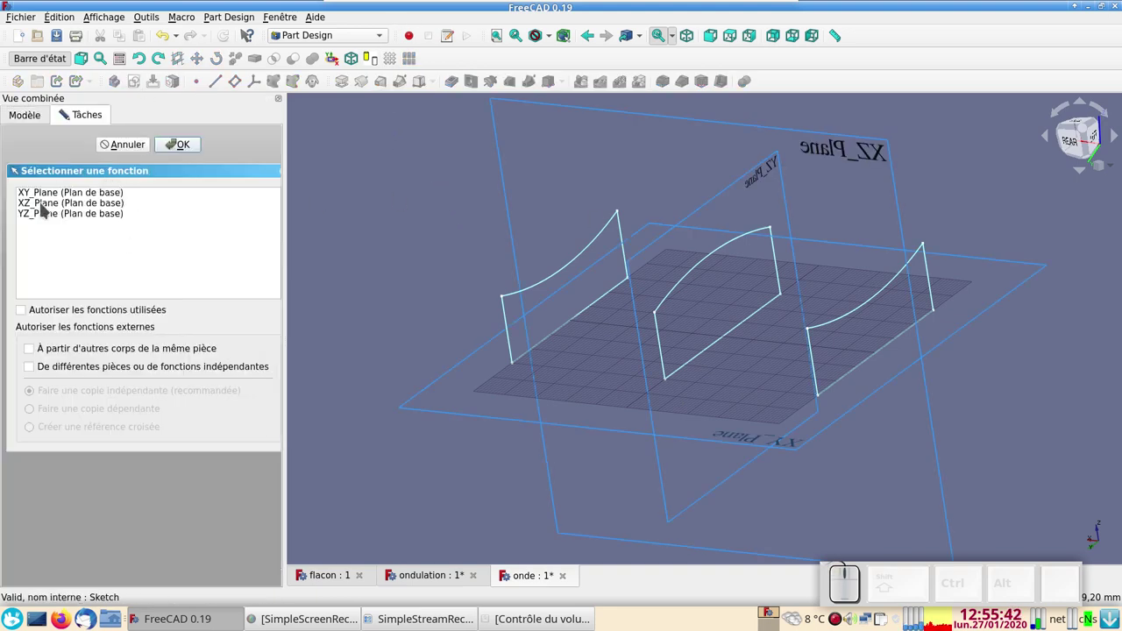
{"action": "left_click", "coordinate": [52, 203]}
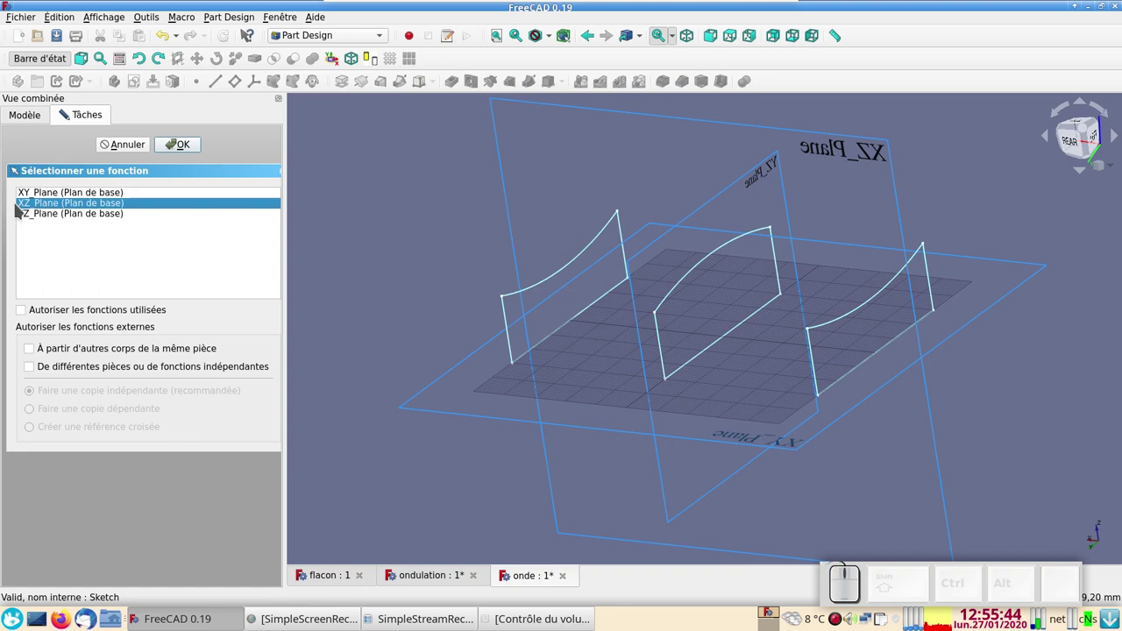
{"action": "left_click", "coordinate": [189, 149]}
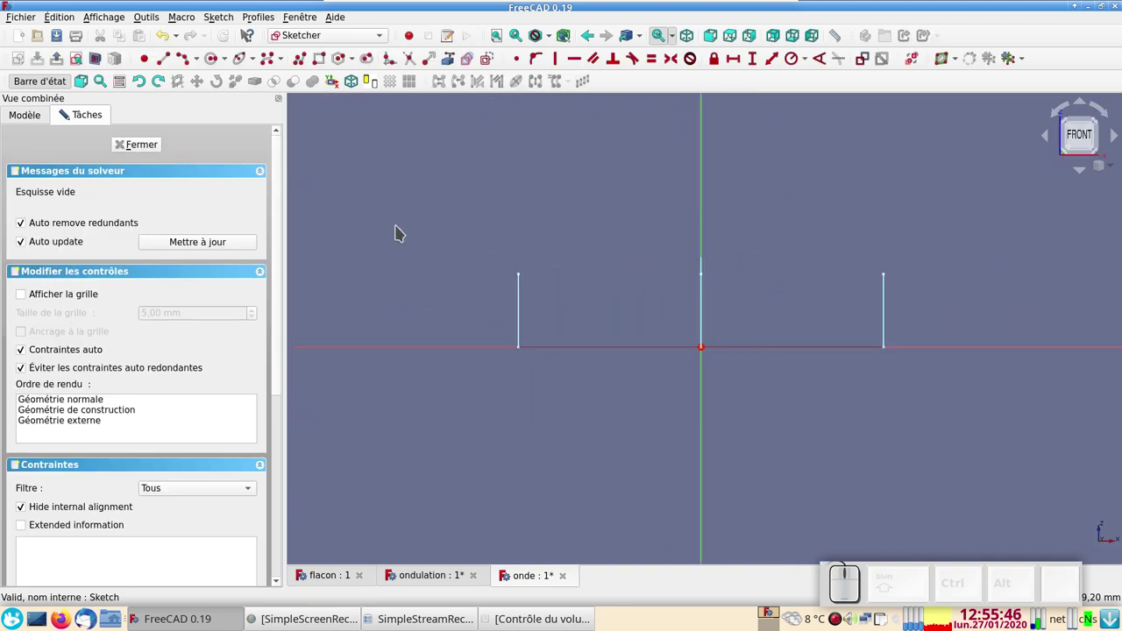
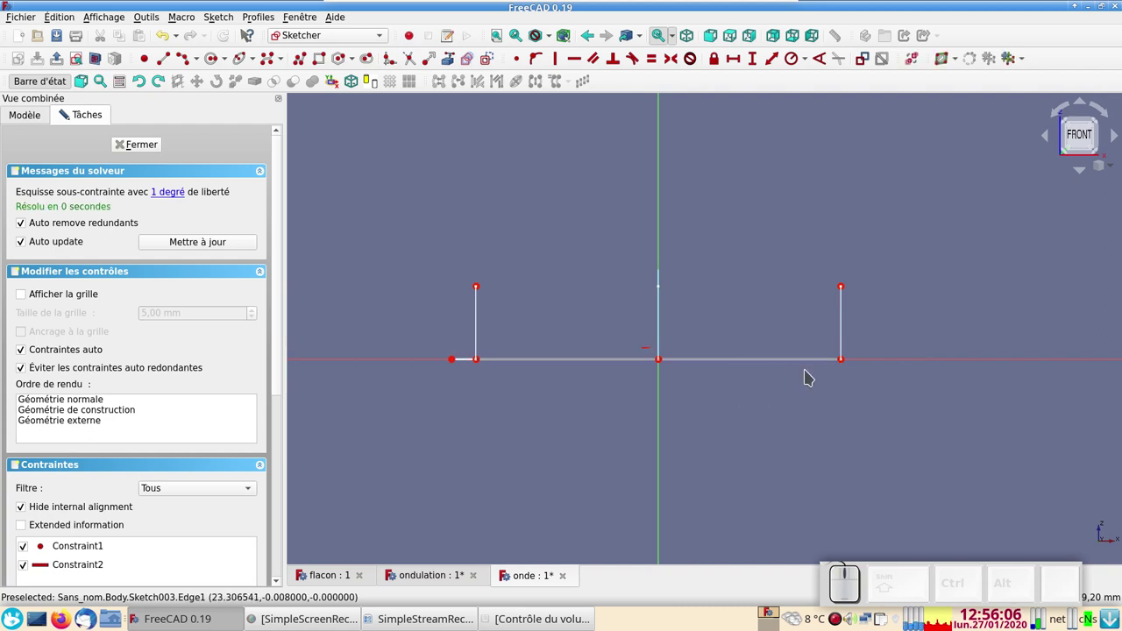
{"action": "left_click", "coordinate": [455, 364]}
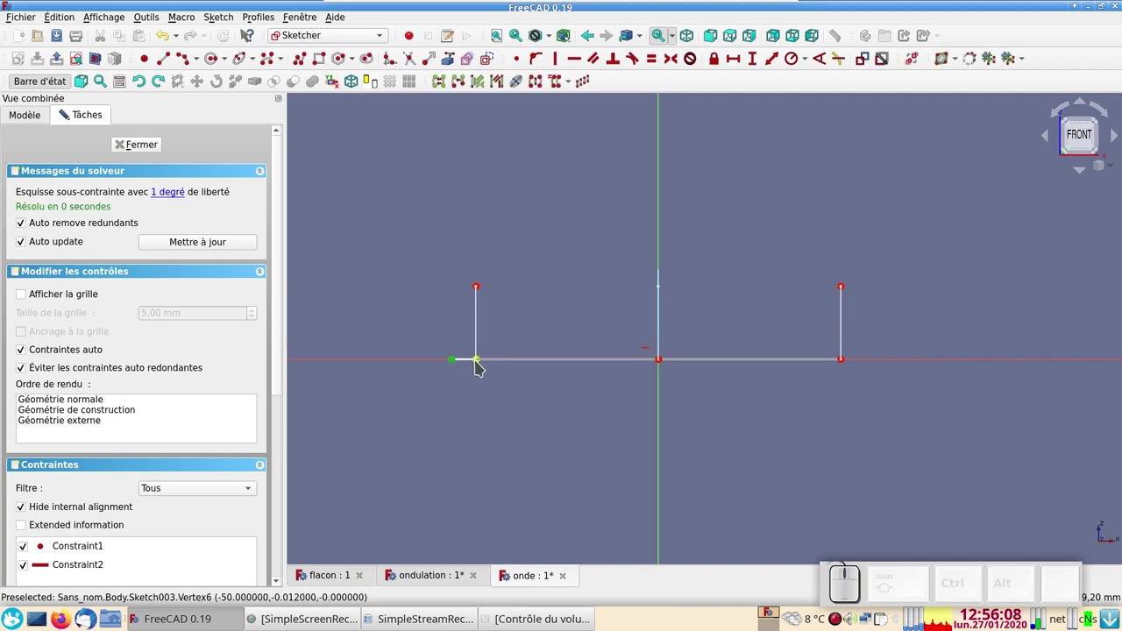
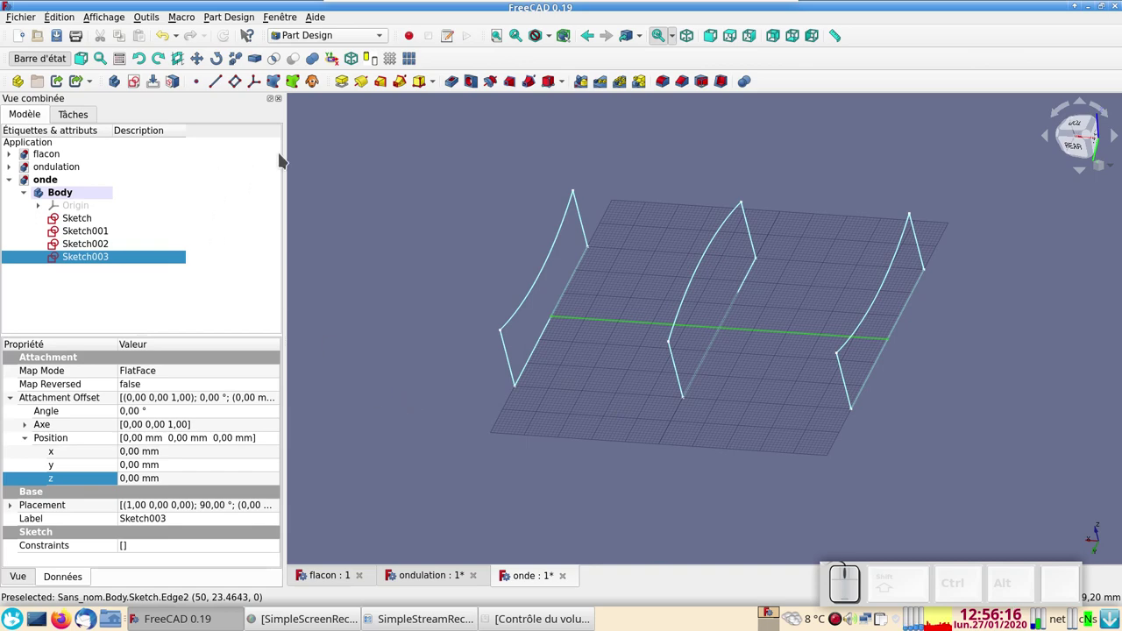
Start an Additive Pipe from the first profile Sketch with the horizontal line Sketch003 as path.
{"action": "left_click", "coordinate": [402, 130]}
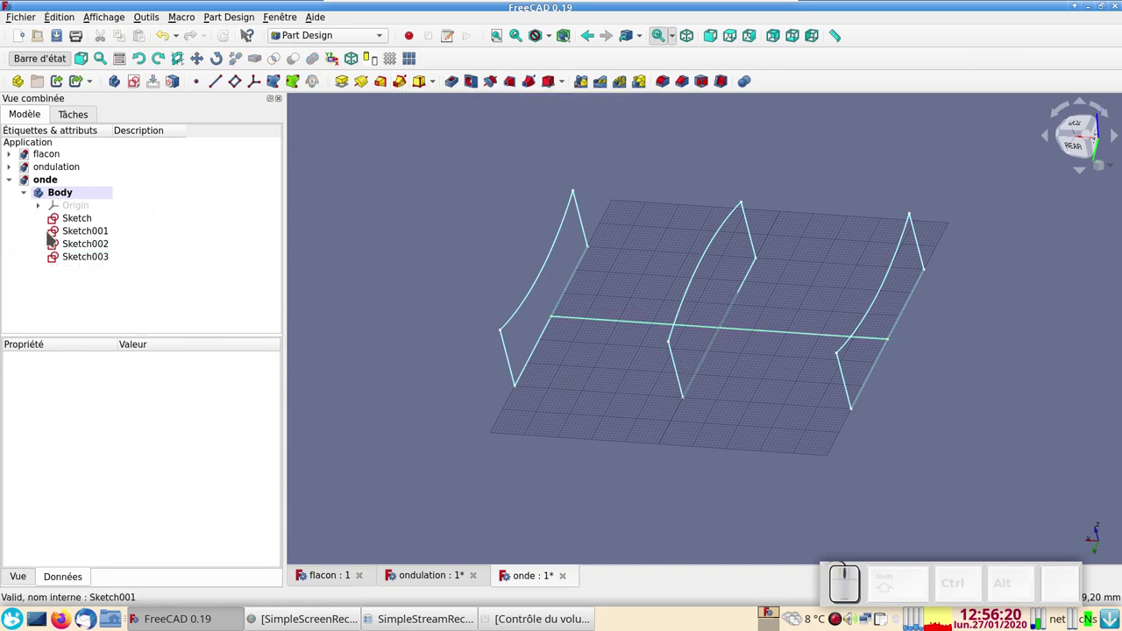
{"action": "left_click", "coordinate": [68, 222]}
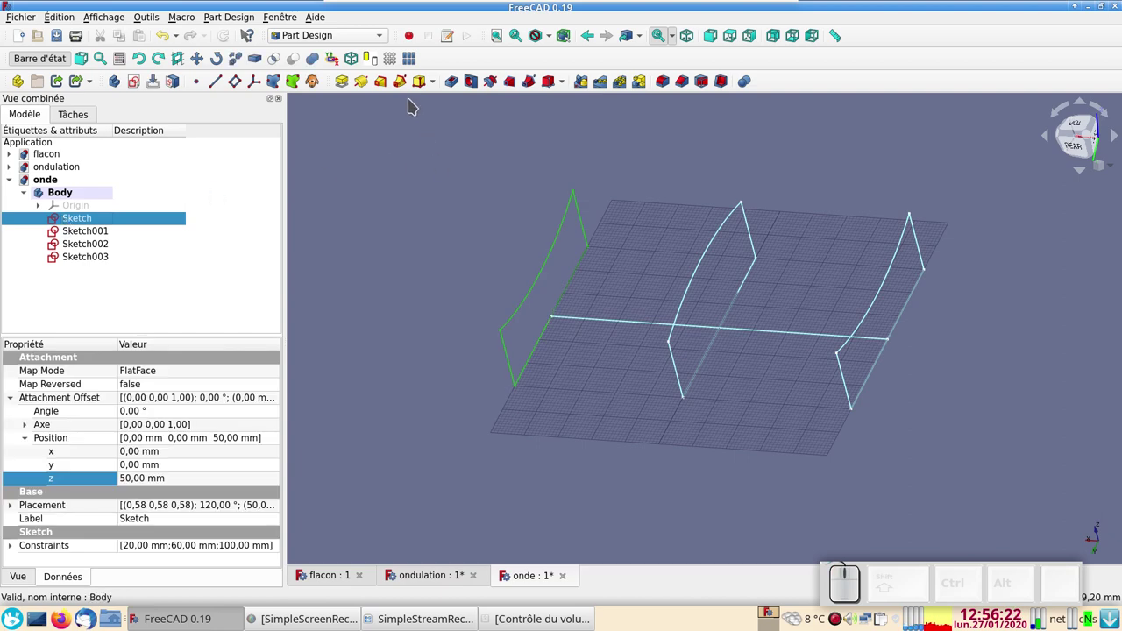
{"action": "left_click", "coordinate": [404, 84]}
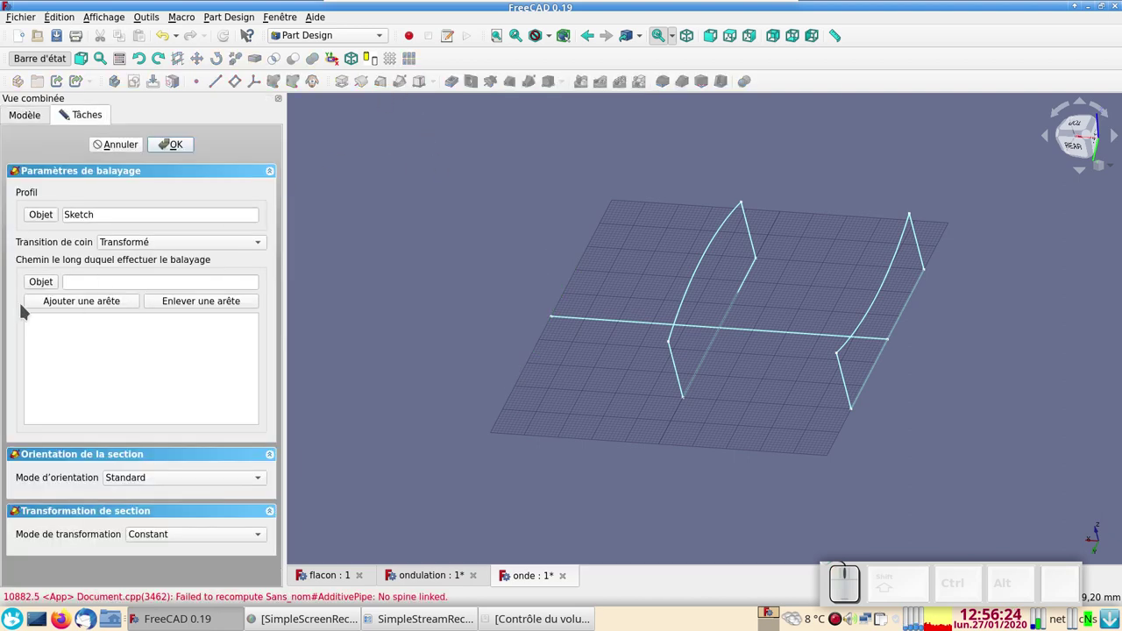
{"action": "left_click", "coordinate": [41, 283]}
{"action": "left_click", "coordinate": [618, 325]}
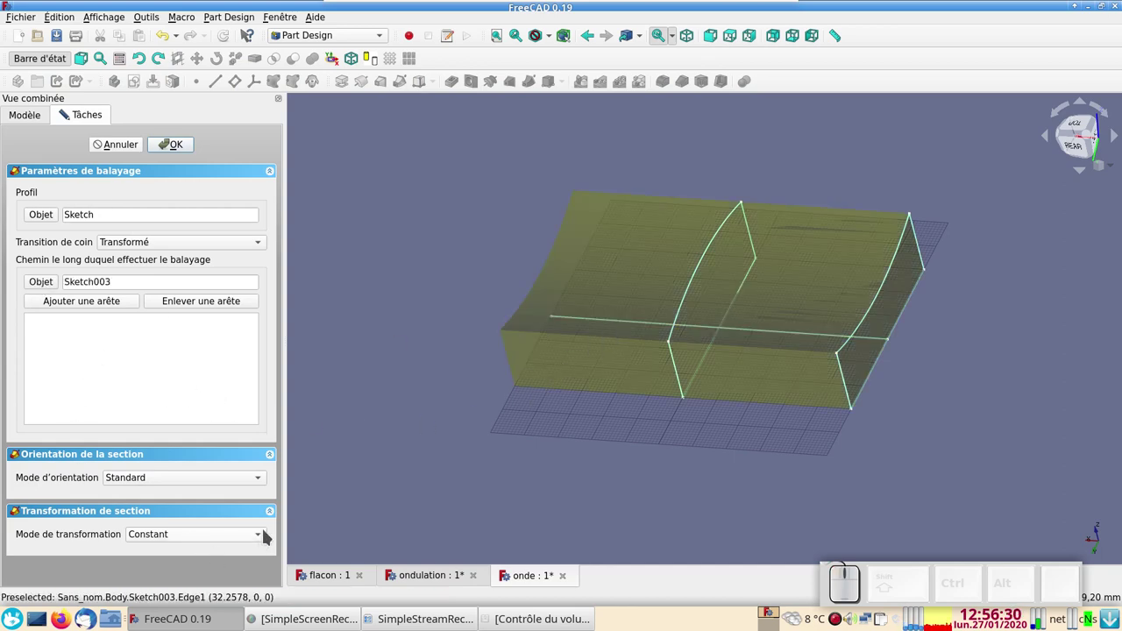
Set Transformation mode to Sections multiples and add Sketch001 and Sketch002 as sections.
{"action": "left_click", "coordinate": [261, 541]}
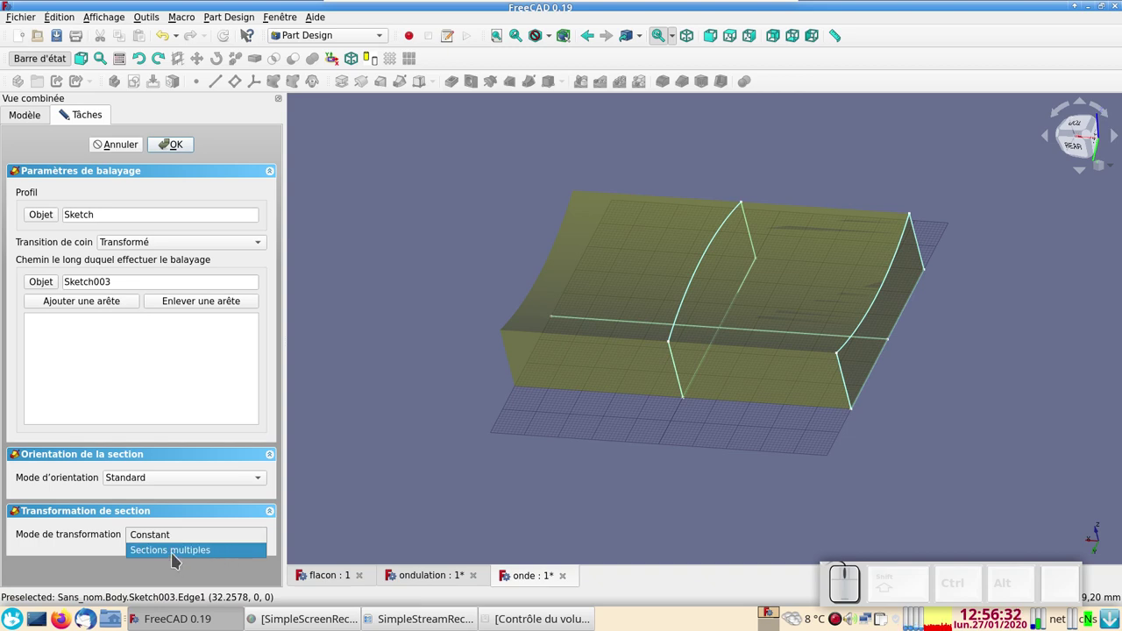
{"action": "left_click", "coordinate": [178, 558]}
{"action": "double_click", "coordinate": [178, 557]}
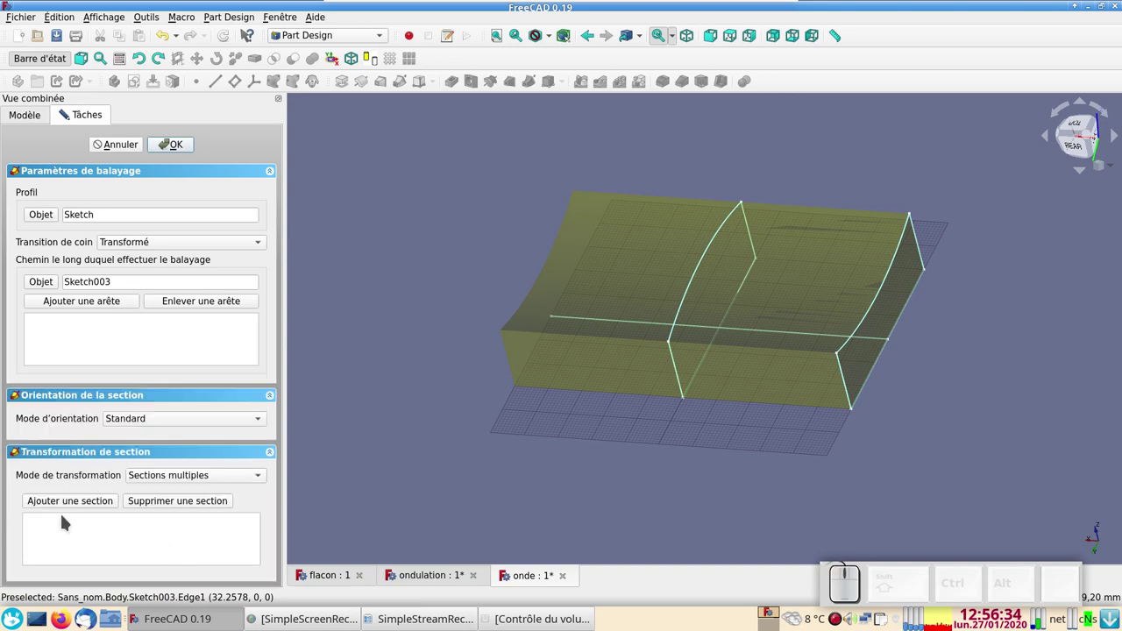
{"action": "left_click", "coordinate": [68, 507]}
{"action": "left_click", "coordinate": [677, 377]}
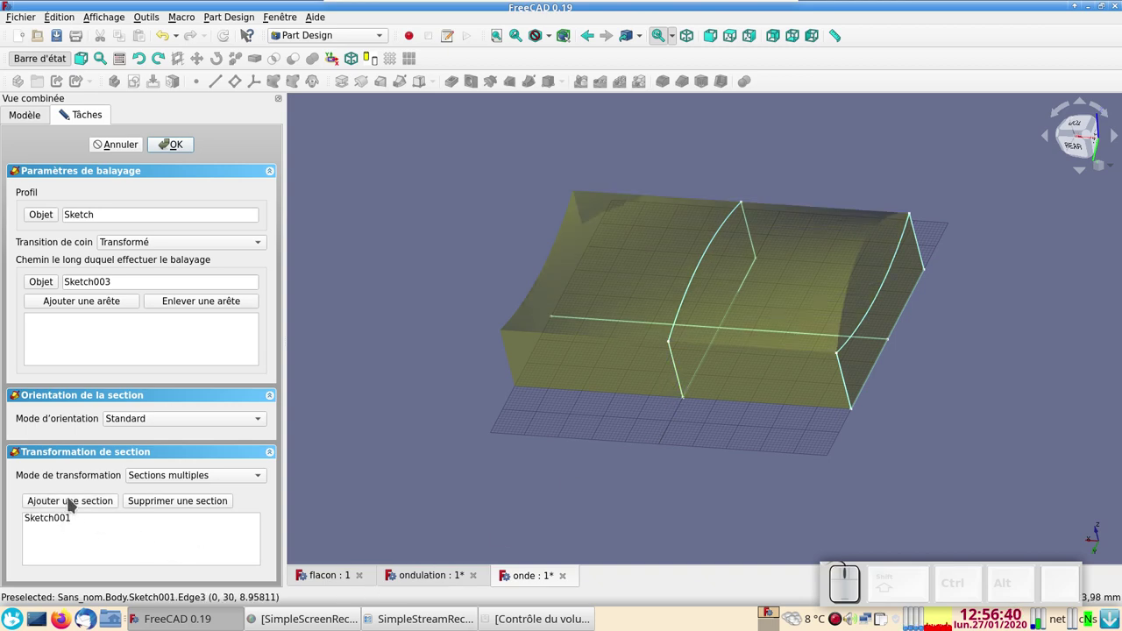
{"action": "left_click", "coordinate": [79, 503]}
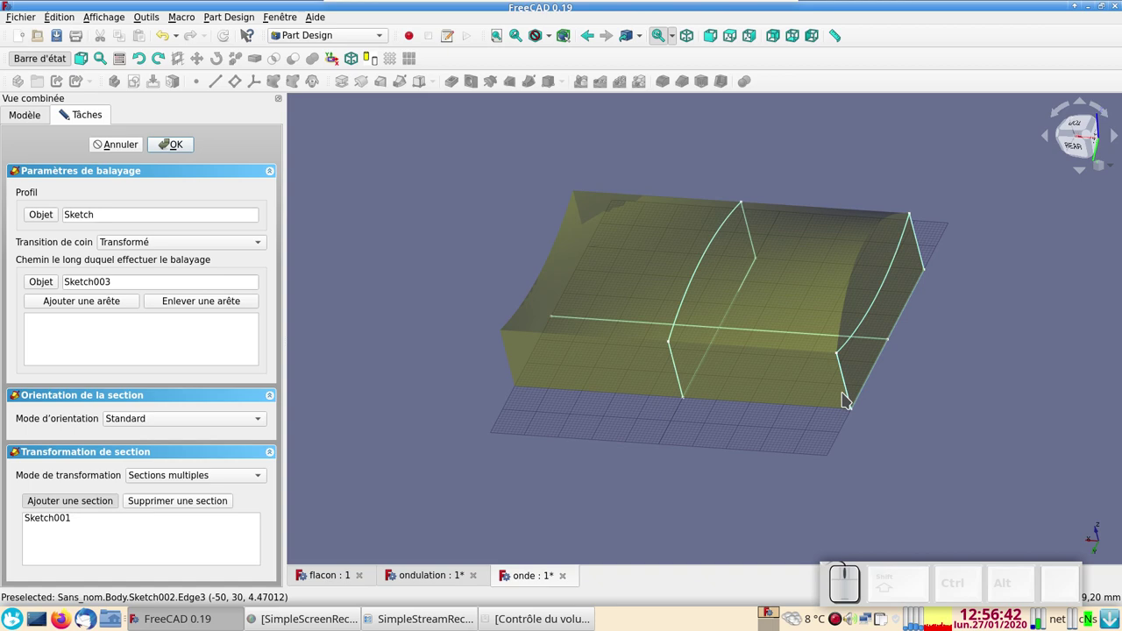
{"action": "left_click", "coordinate": [851, 391]}
Confirm the sweep into one wavy solid, hide the sketches and view it from the front.
{"action": "left_click_drag", "start_coordinate": [719, 461], "coordinate": [275, 250]}
{"action": "left_click", "coordinate": [177, 149]}
{"action": "left_click_drag", "start_coordinate": [884, 428], "coordinate": [188, 294]}
{"action": "left_click", "coordinate": [150, 257]}
{"action": "left_click", "coordinate": [44, 221]}
{"action": "left_click", "coordinate": [91, 244]}
{"action": "key", "text": "space"}
{"action": "left_click", "coordinate": [115, 256]}
{"action": "key", "text": "space"}
{"action": "key", "text": "space"}
{"action": "left_click_drag", "start_coordinate": [767, 474], "coordinate": [537, 457]}
{"action": "key", "text": "KP_1"}
{"action": "key", "text": "KP_2"}
{"action": "key", "text": "KP_2"}
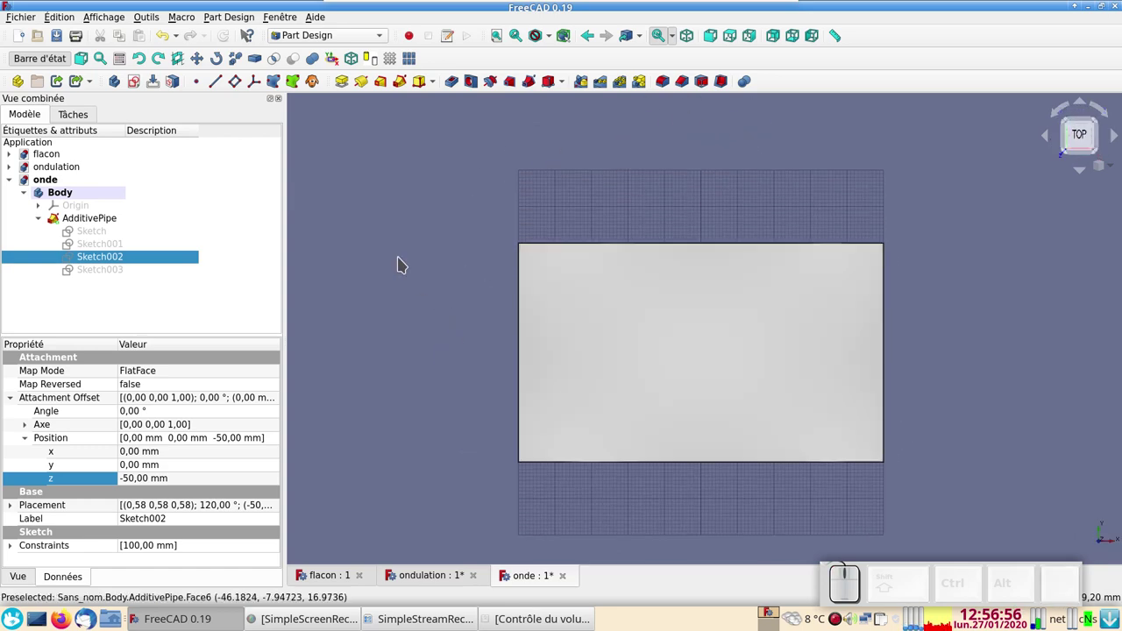
In the Draft workbench start a ShapeString for Vague and choose the croissant.ttf font file.
{"action": "left_click", "coordinate": [346, 39]}
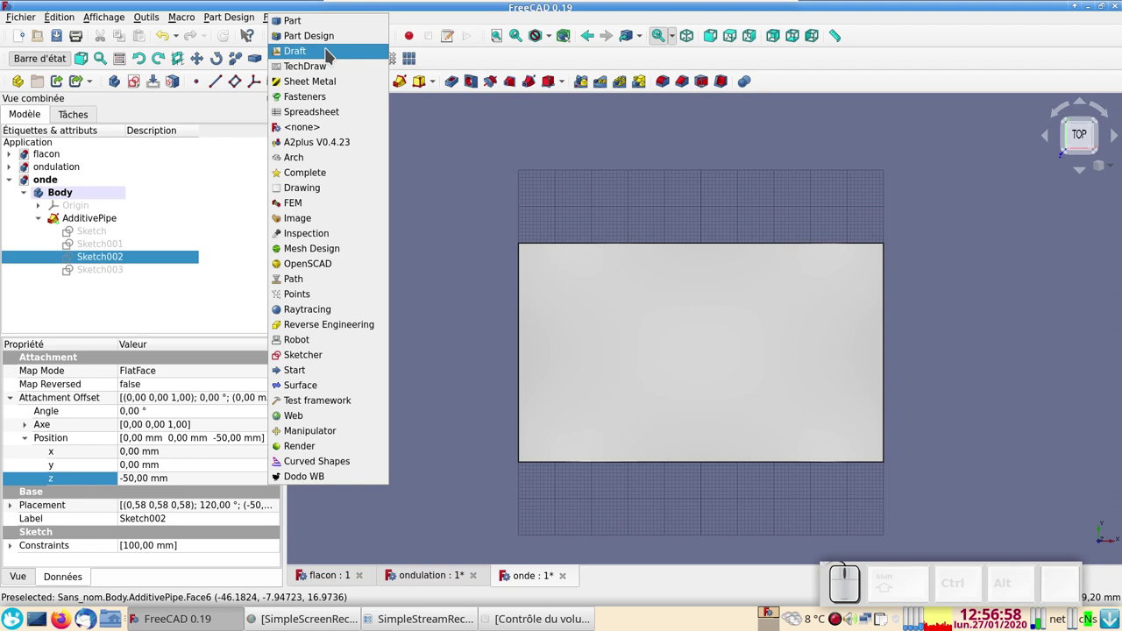
{"action": "left_click", "coordinate": [331, 52]}
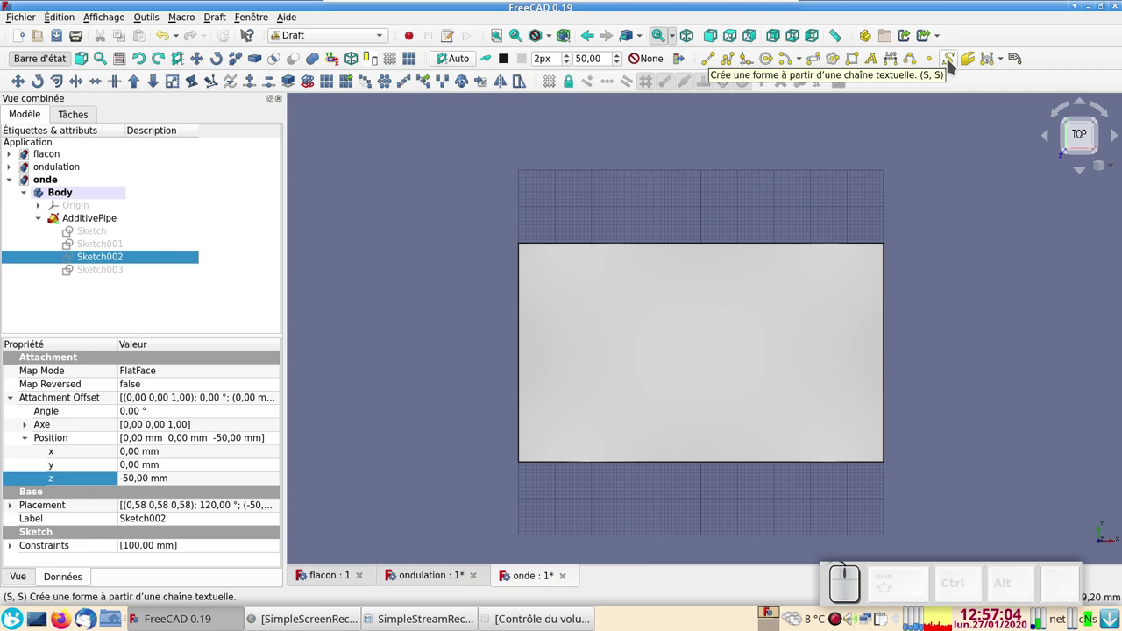
{"action": "left_click", "coordinate": [955, 64]}
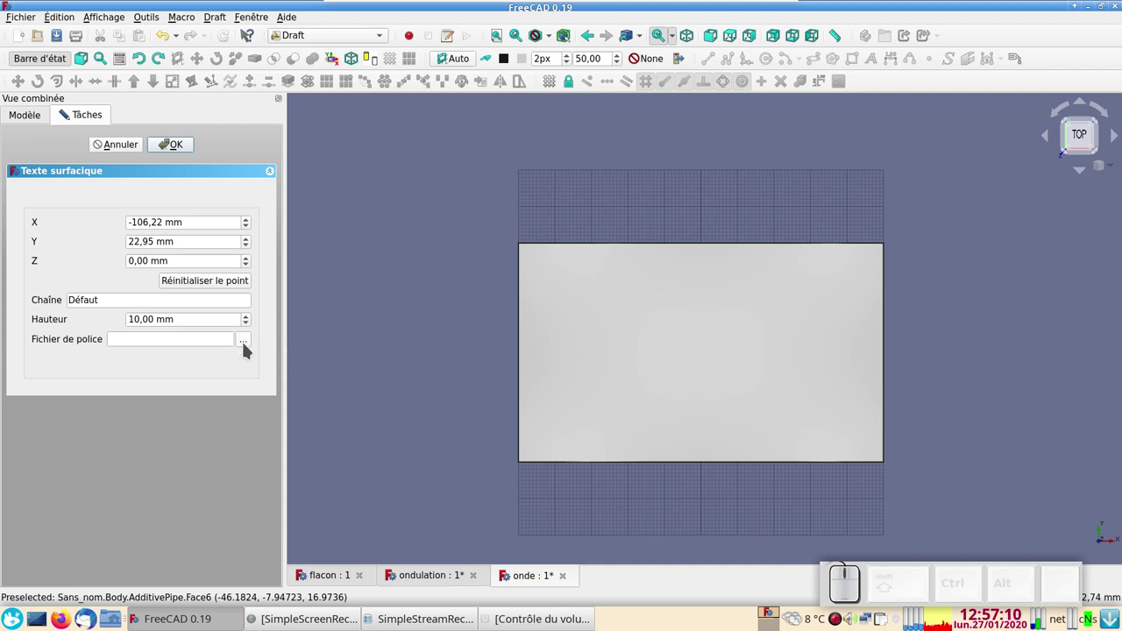
{"action": "left_click", "coordinate": [245, 347]}
{"action": "left_click", "coordinate": [261, 354]}
{"action": "scroll", "scroll_direction": "down", "scroll_amount": 3}
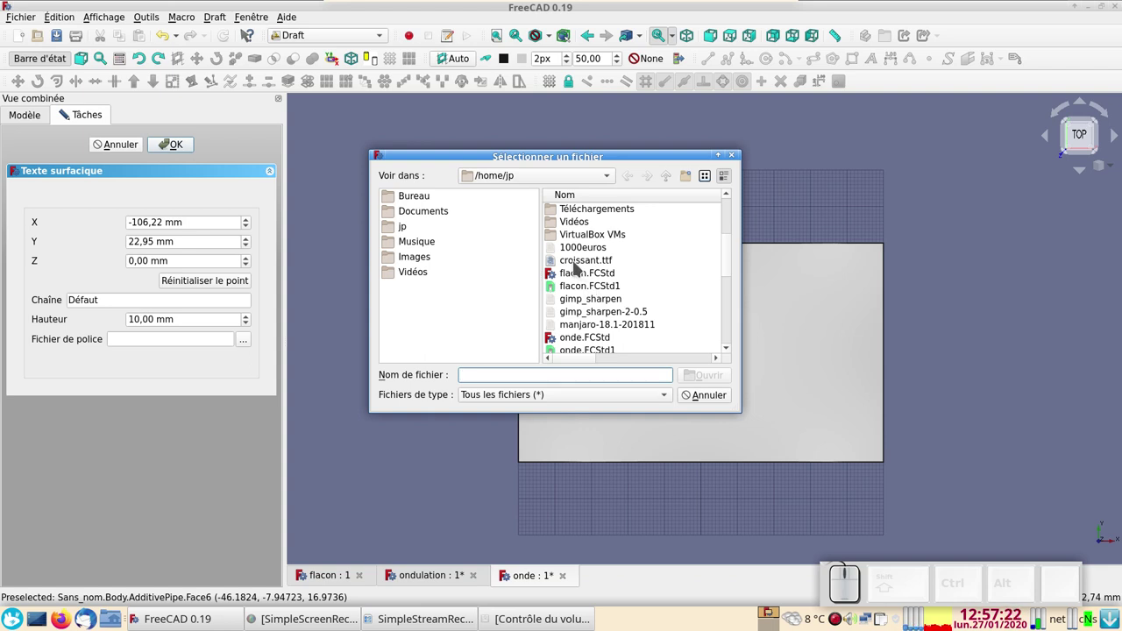
{"action": "left_click", "coordinate": [576, 265]}
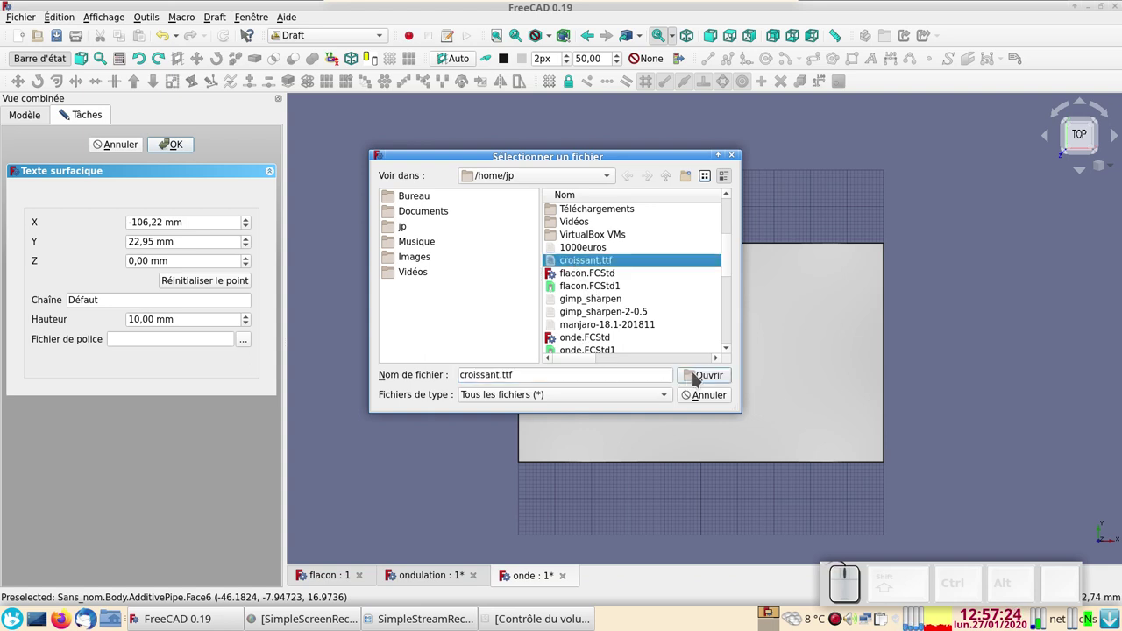
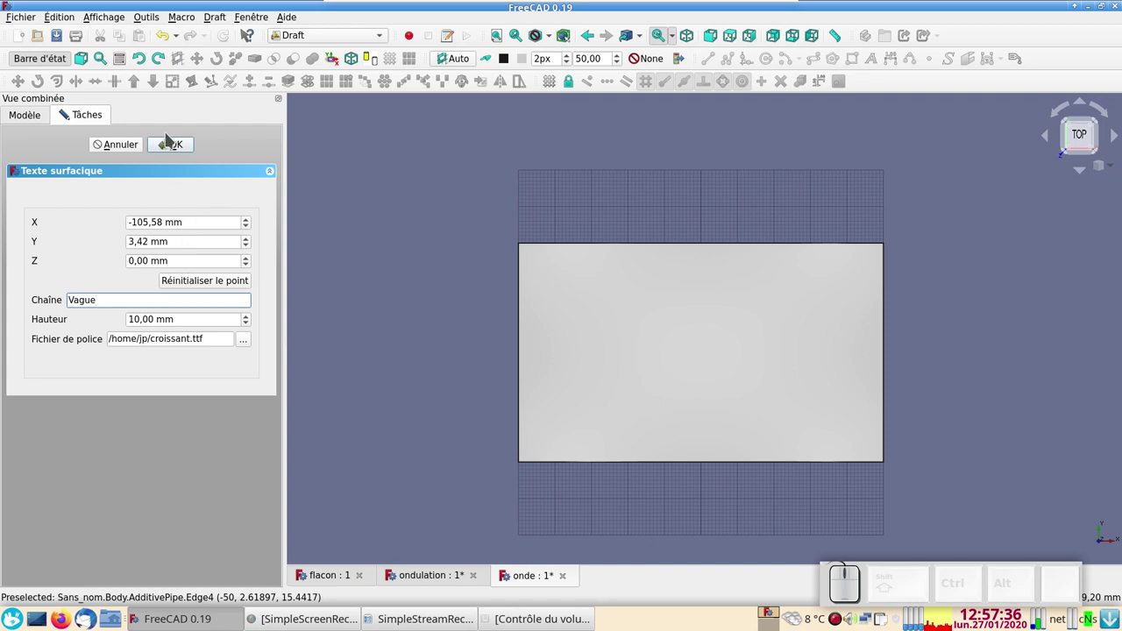
Create the Vague ShapeString and set its Size to 30 mm.
{"action": "left_click", "coordinate": [174, 148]}
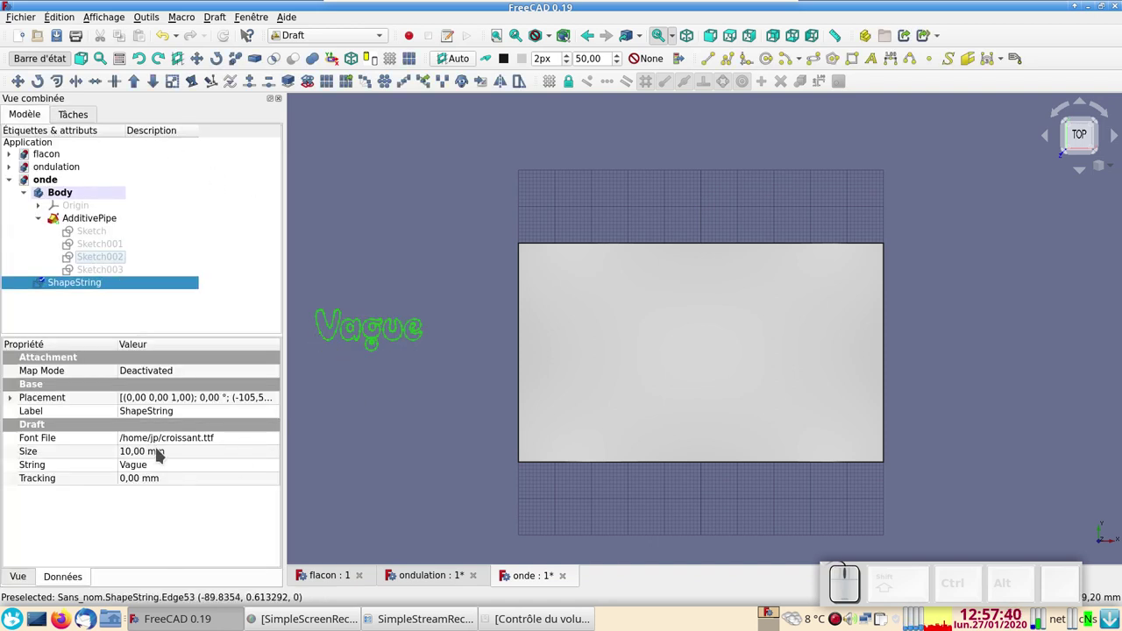
{"action": "left_click", "coordinate": [155, 452]}
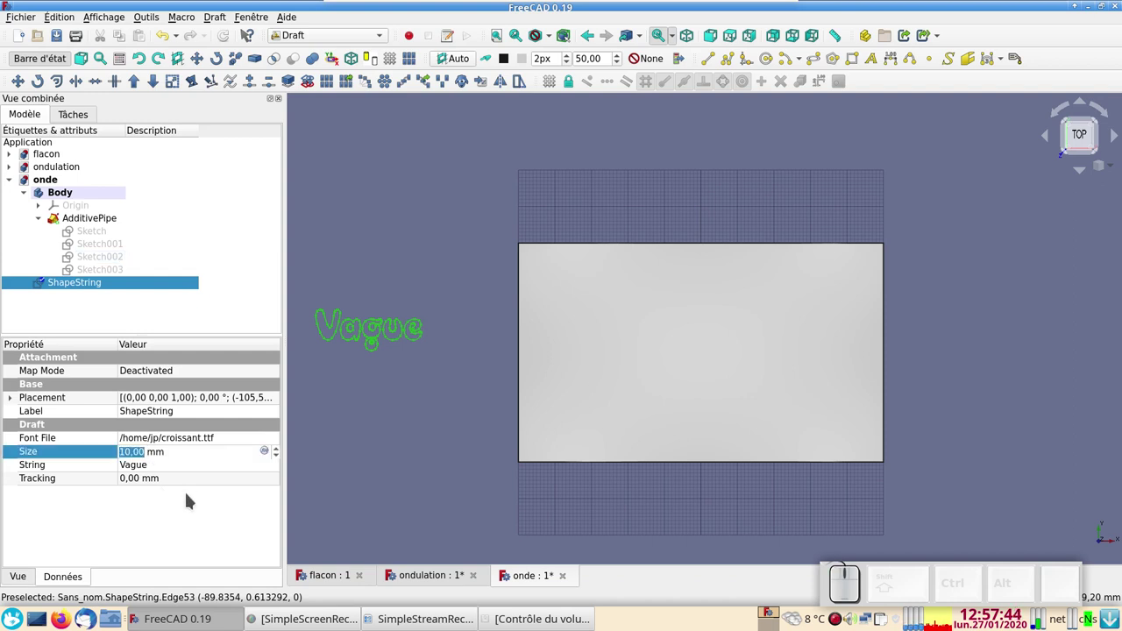
{"action": "key", "text": "KP_3"}
{"action": "key", "text": "KP_0"}
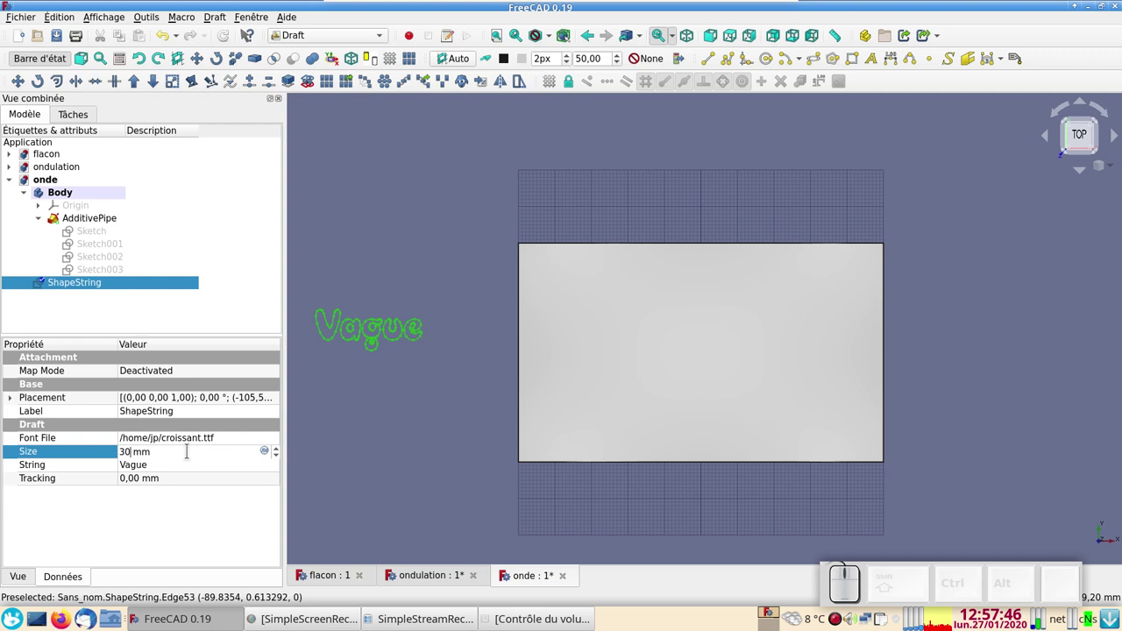
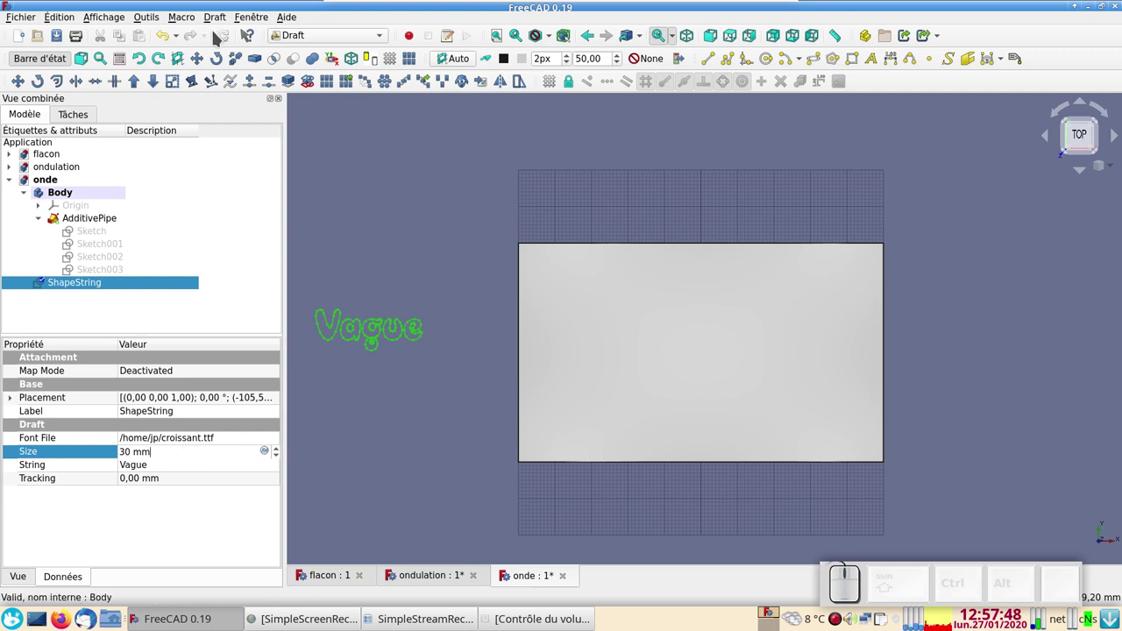
{"action": "left_click", "coordinate": [229, 37]}
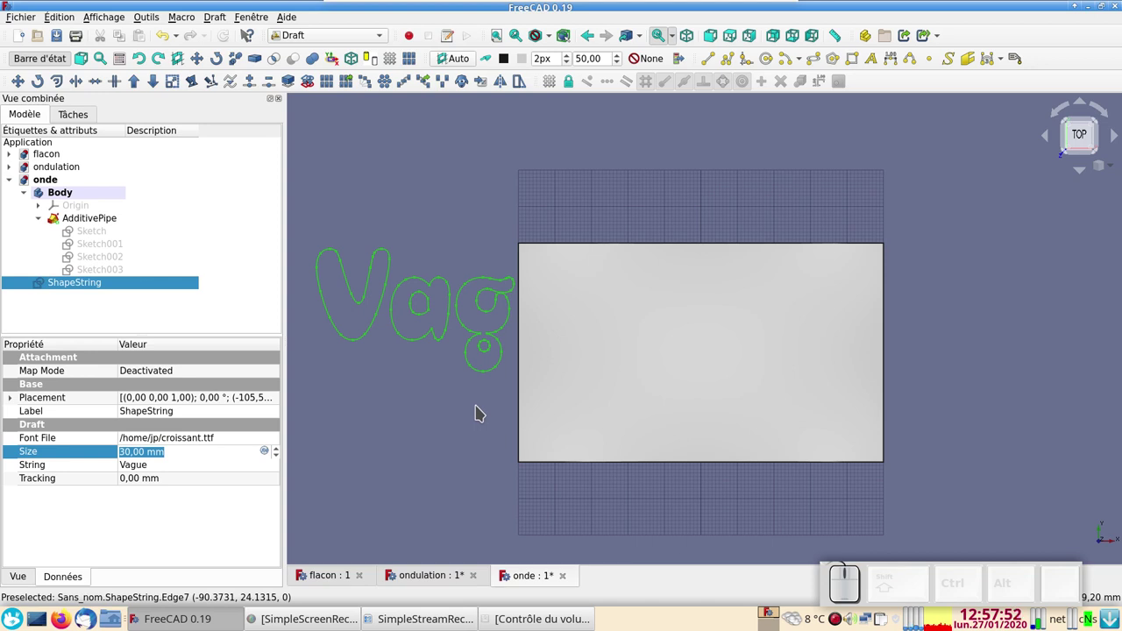
Show the model as wireframe and select the Vague text shape.
{"action": "key", "text": "Tab"}
{"action": "left_click", "coordinate": [481, 419]}
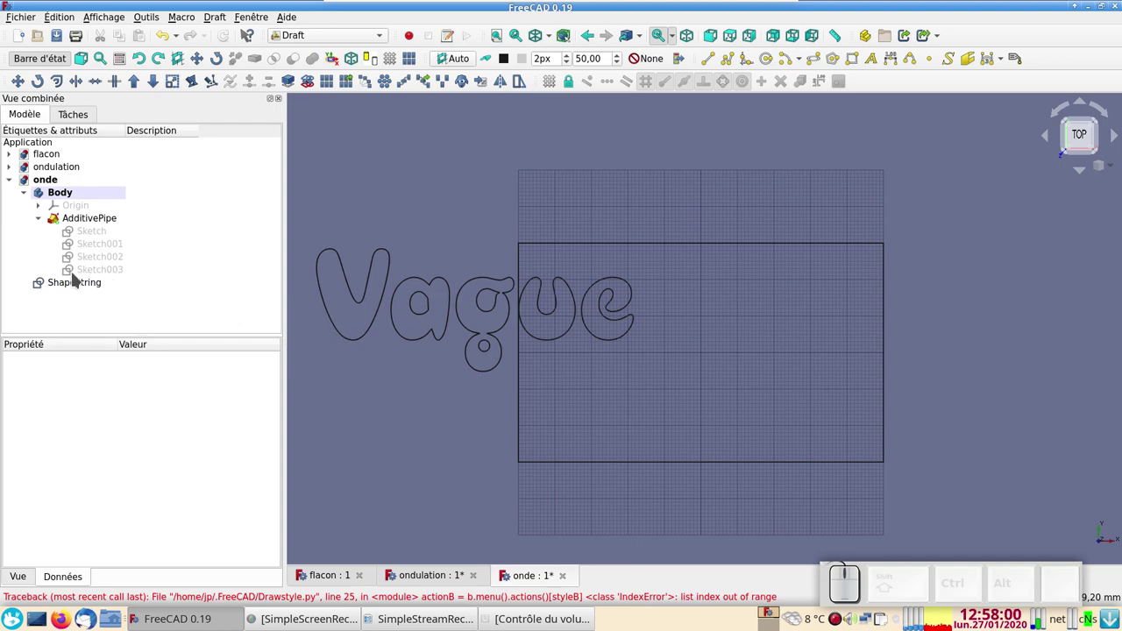
{"action": "left_click", "coordinate": [71, 284]}
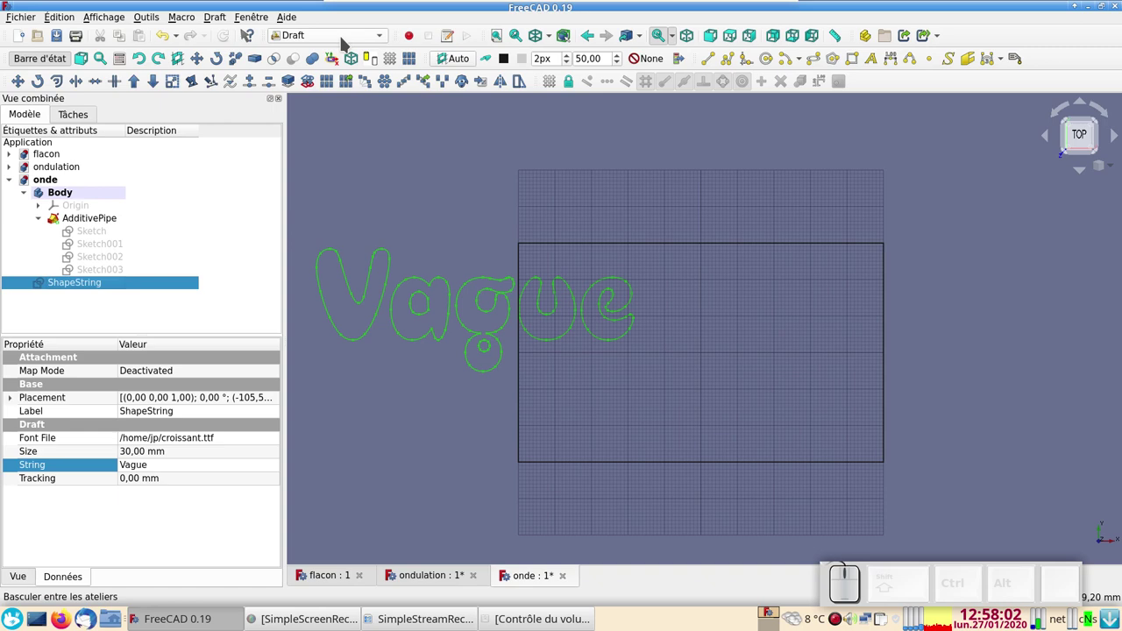
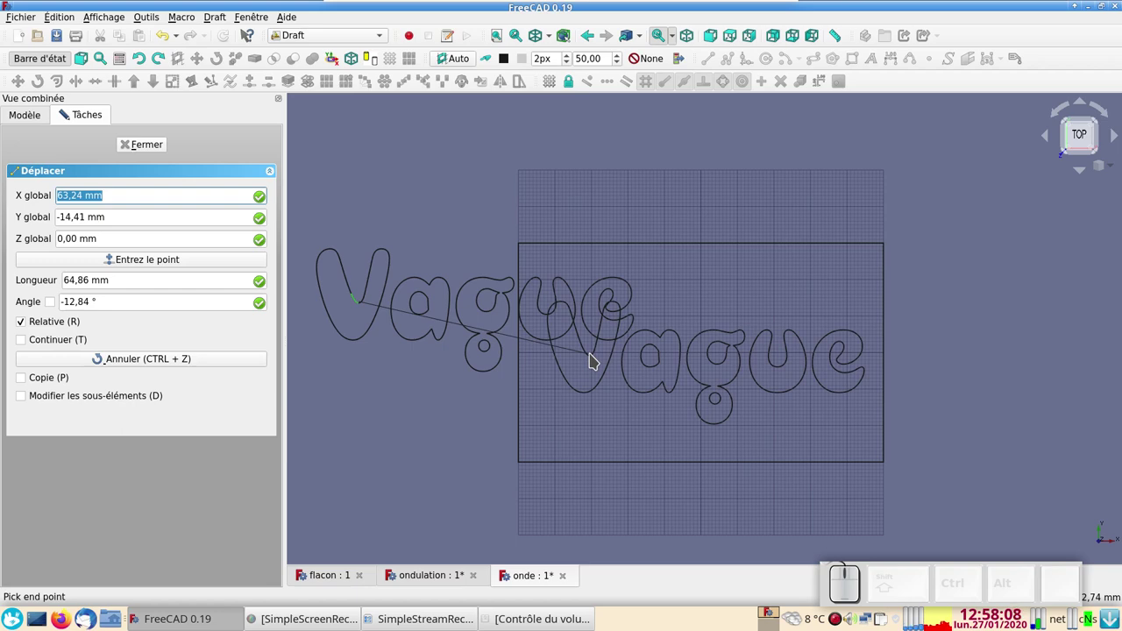
Move the Vague text so the word sits inside the solid's outline.
{"action": "left_click", "coordinate": [595, 358]}
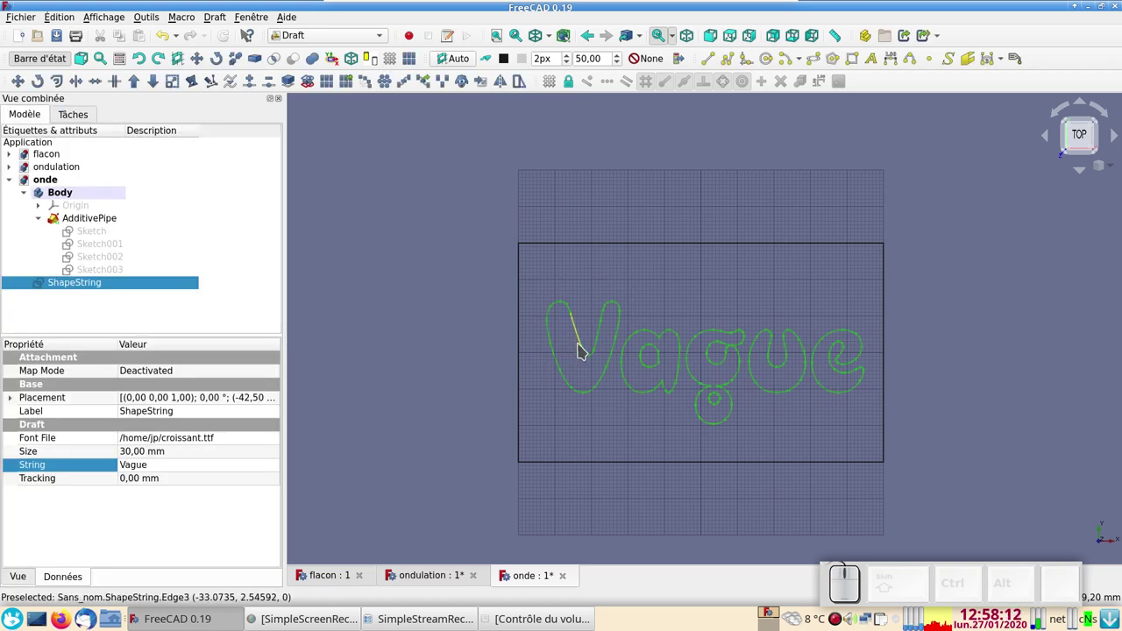
{"action": "left_click", "coordinate": [584, 347]}
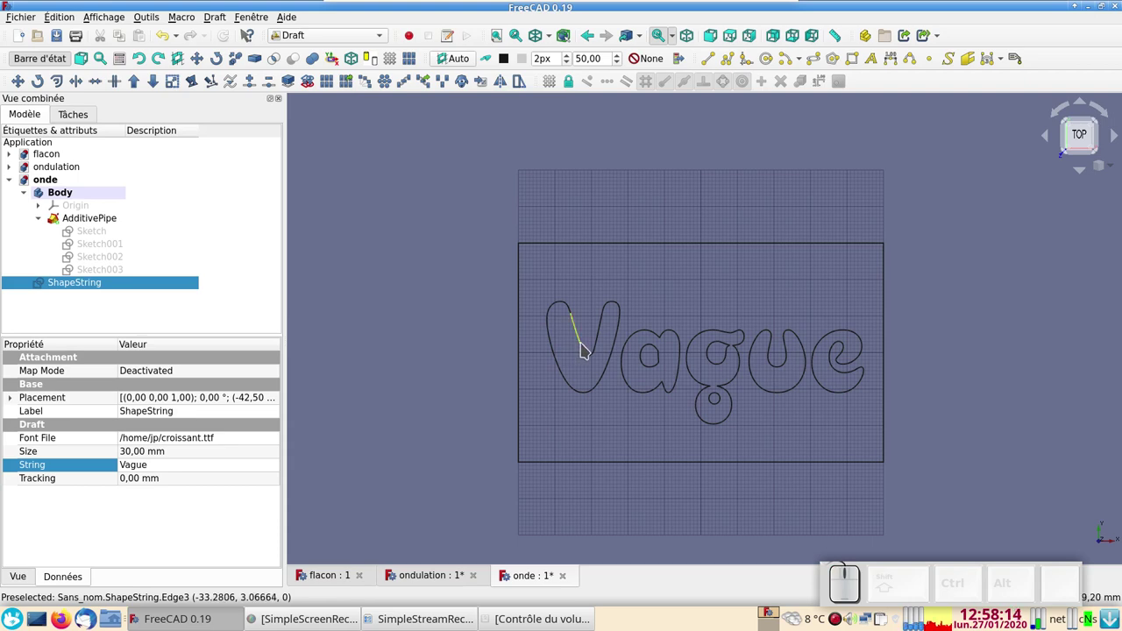
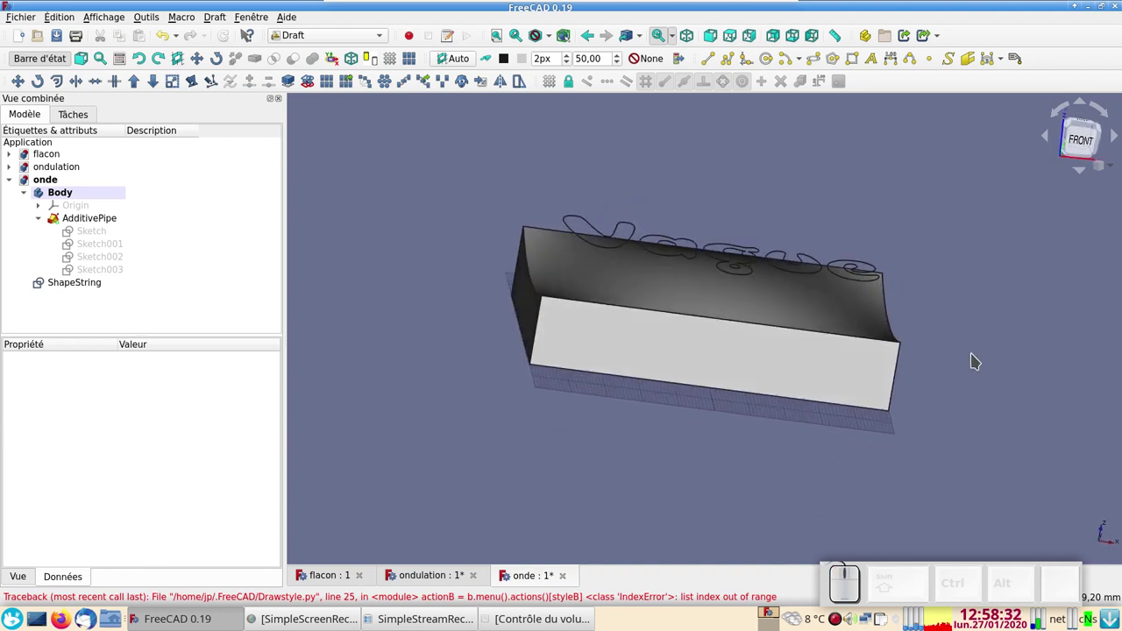
Set the Vague ShapeString's Display Mode to Flat Lines so letters show as filled faces.
{"action": "left_click", "coordinate": [600, 228]}
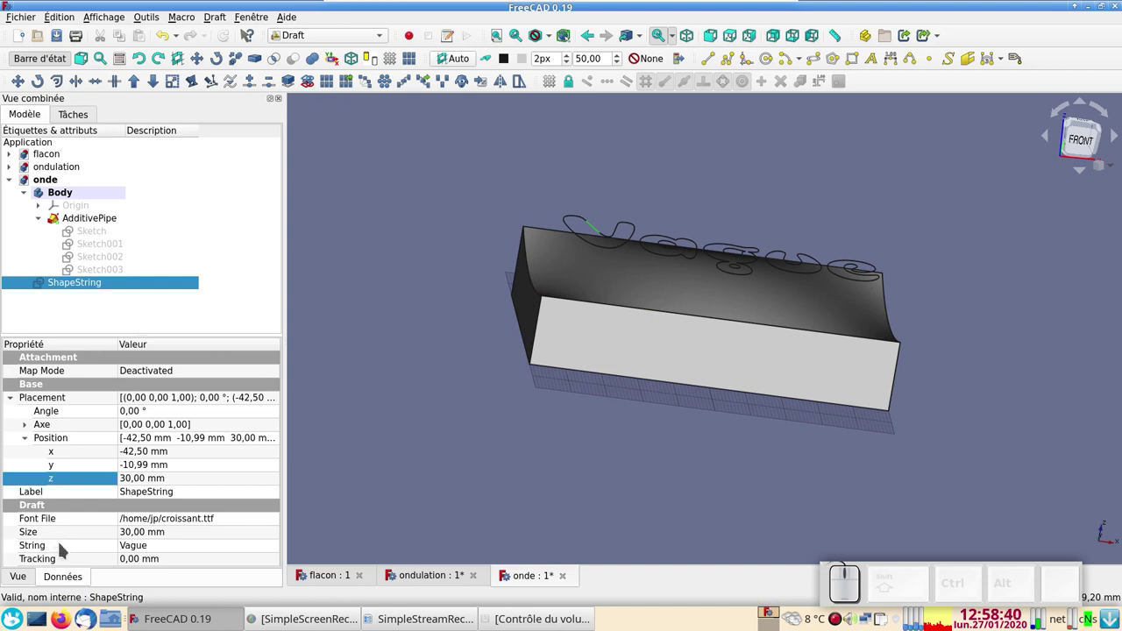
{"action": "left_click", "coordinate": [22, 574]}
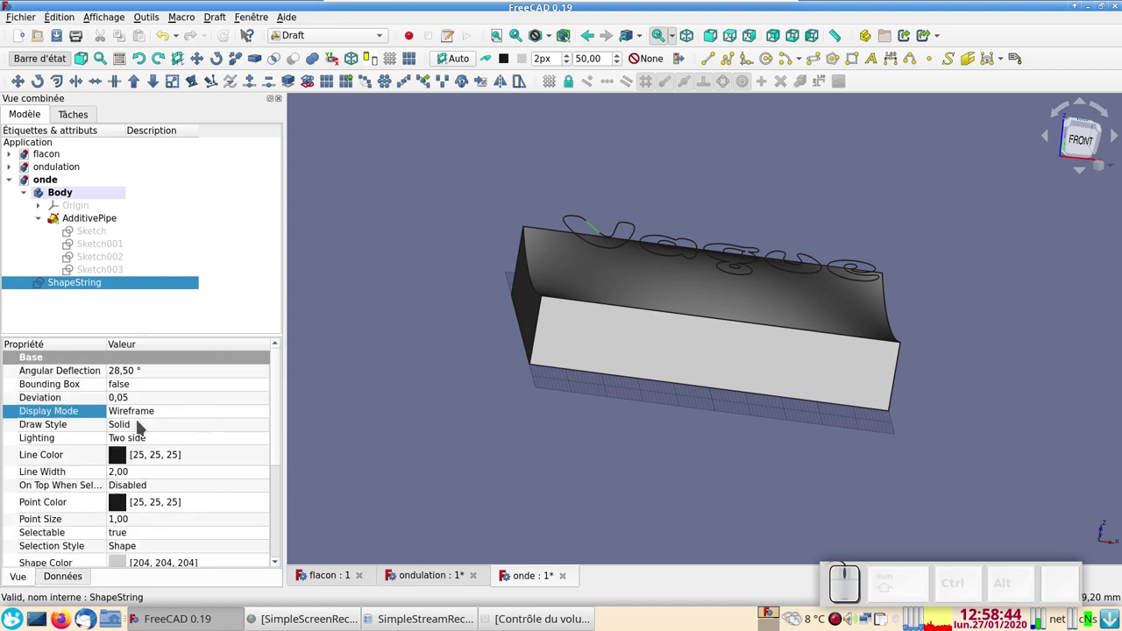
{"action": "left_click", "coordinate": [148, 412]}
{"action": "left_click", "coordinate": [148, 412]}
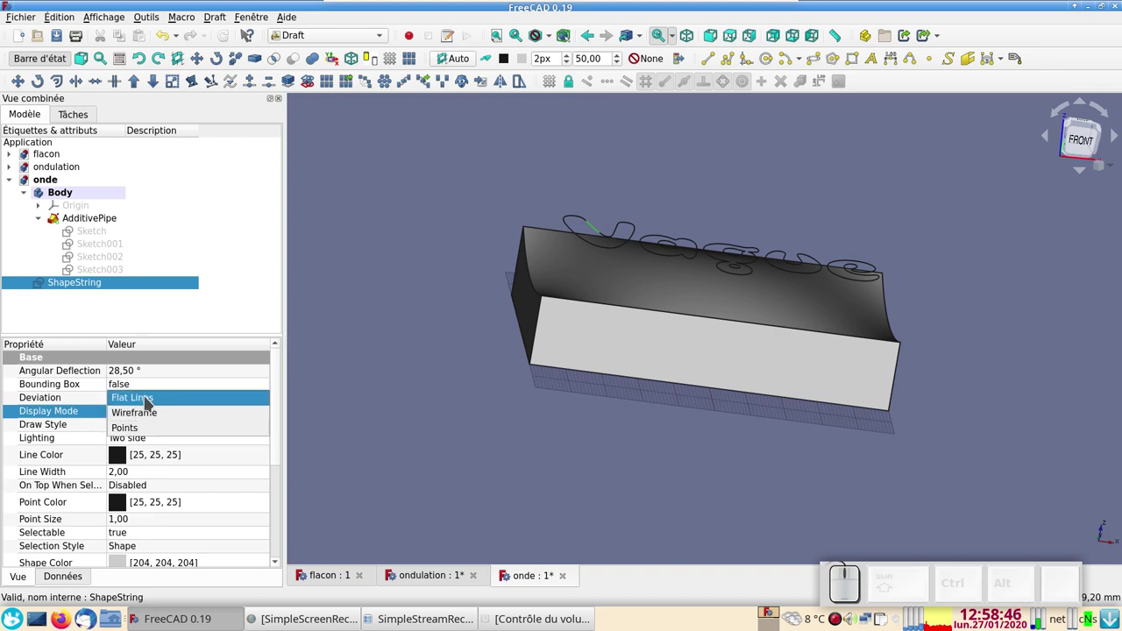
{"action": "left_click", "coordinate": [147, 398]}
Orbit the model and switch to the top view with Vague centred over the solid.
{"action": "left_click", "coordinate": [439, 442]}
{"action": "left_click_drag", "start_coordinate": [686, 490], "coordinate": [631, 352]}
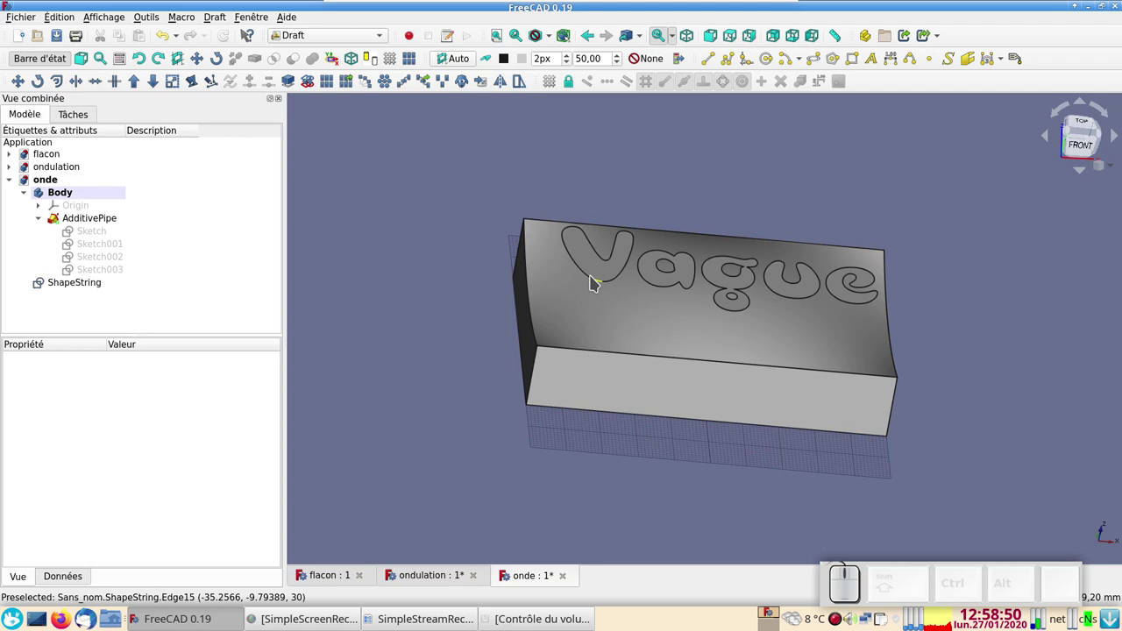
{"action": "left_click", "coordinate": [597, 278]}
{"action": "left_click", "coordinate": [672, 285]}
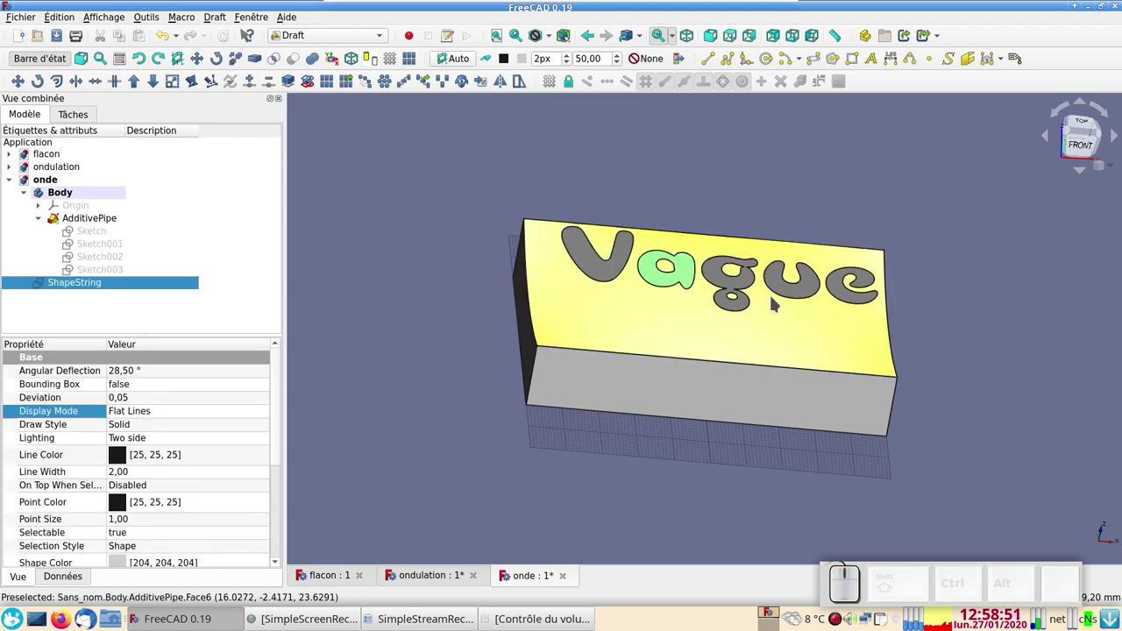
{"action": "left_click", "coordinate": [574, 462]}
{"action": "left_click_drag", "start_coordinate": [651, 474], "coordinate": [649, 501]}
{"action": "key", "text": "KP_2"}
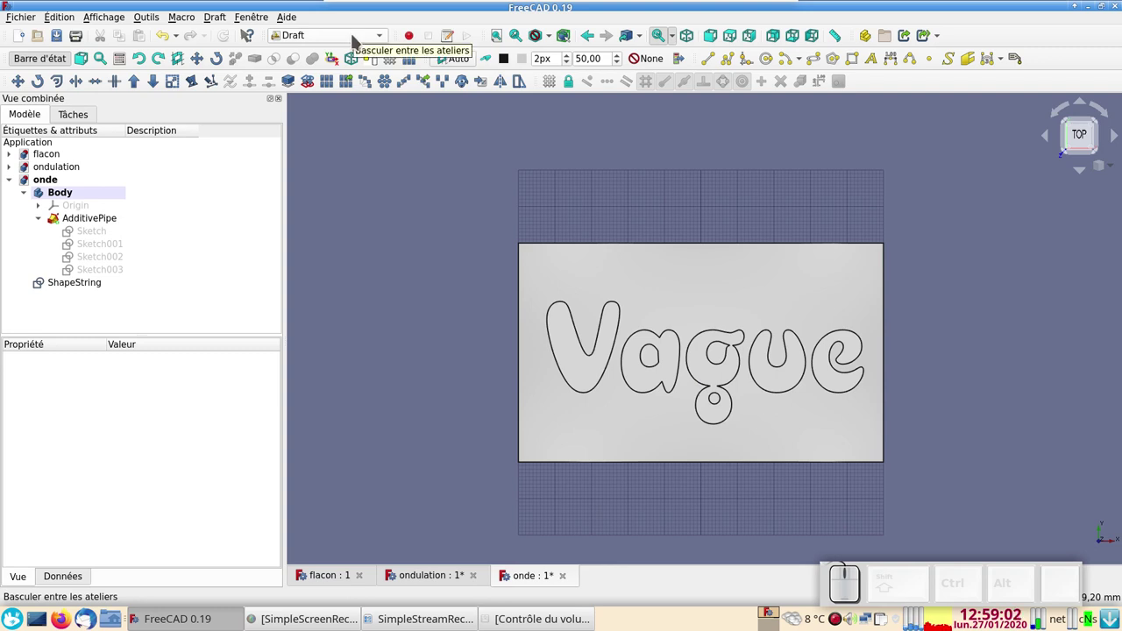
Switch from Draft to the Part workbench.
{"action": "left_click", "coordinate": [357, 39]}
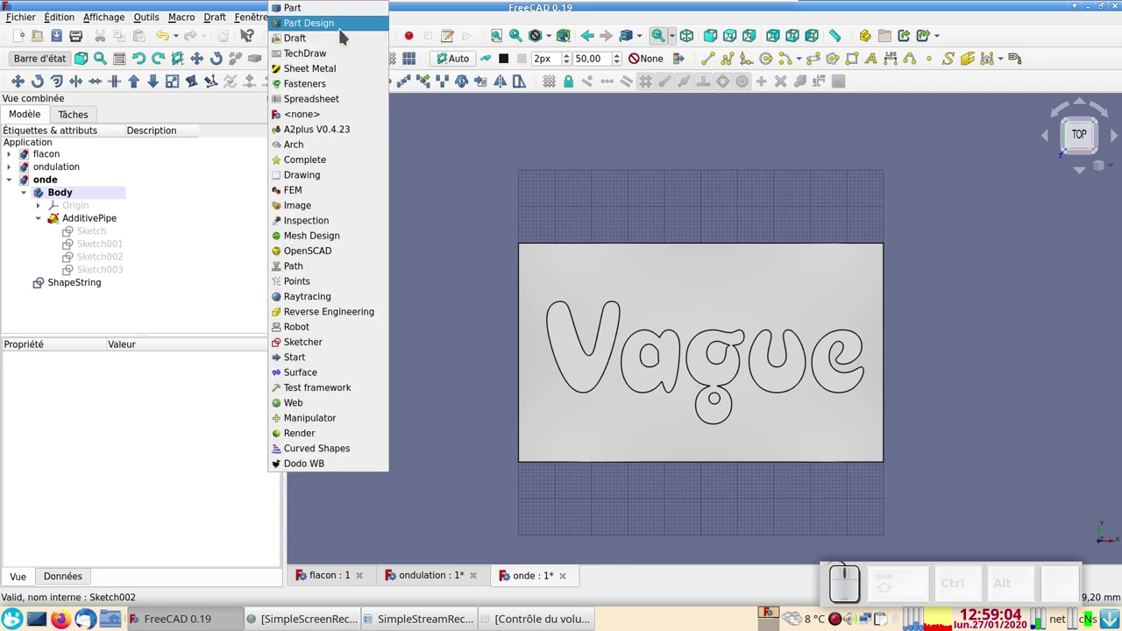
{"action": "left_click", "coordinate": [331, 17]}
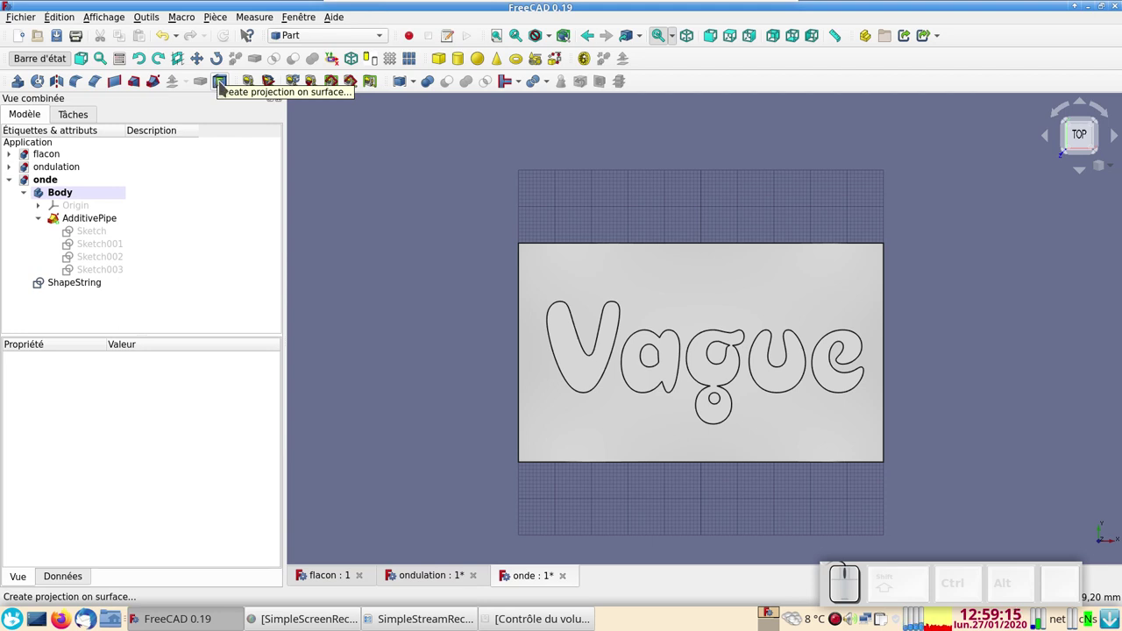
Start Projection on surface and choose the wavy top face as the target surface.
{"action": "left_click", "coordinate": [228, 85]}
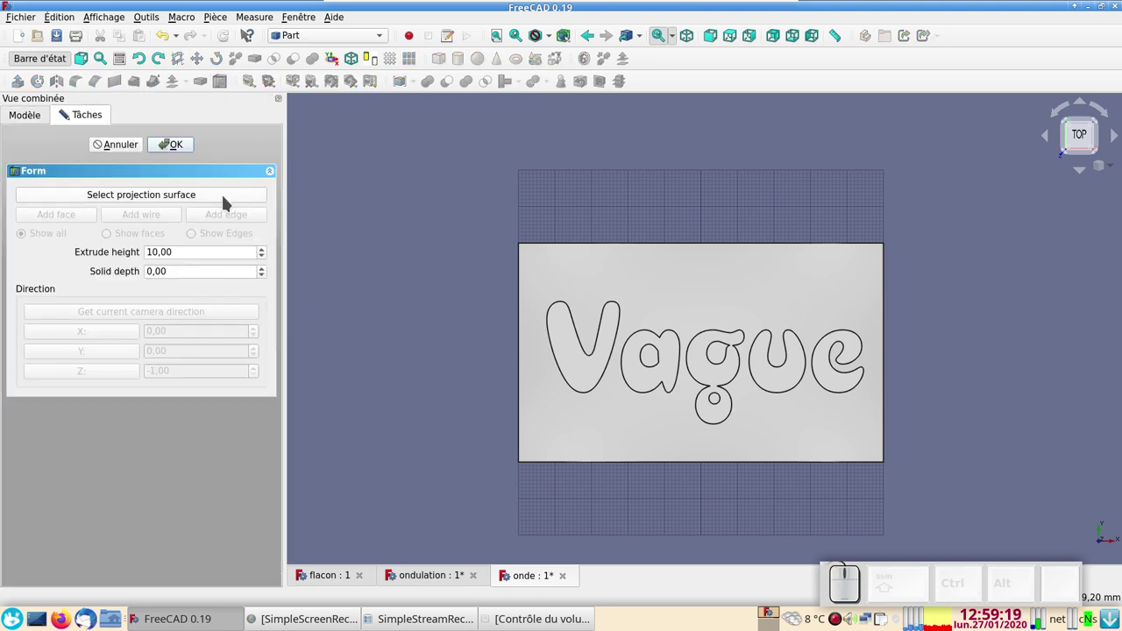
{"action": "left_click", "coordinate": [228, 200]}
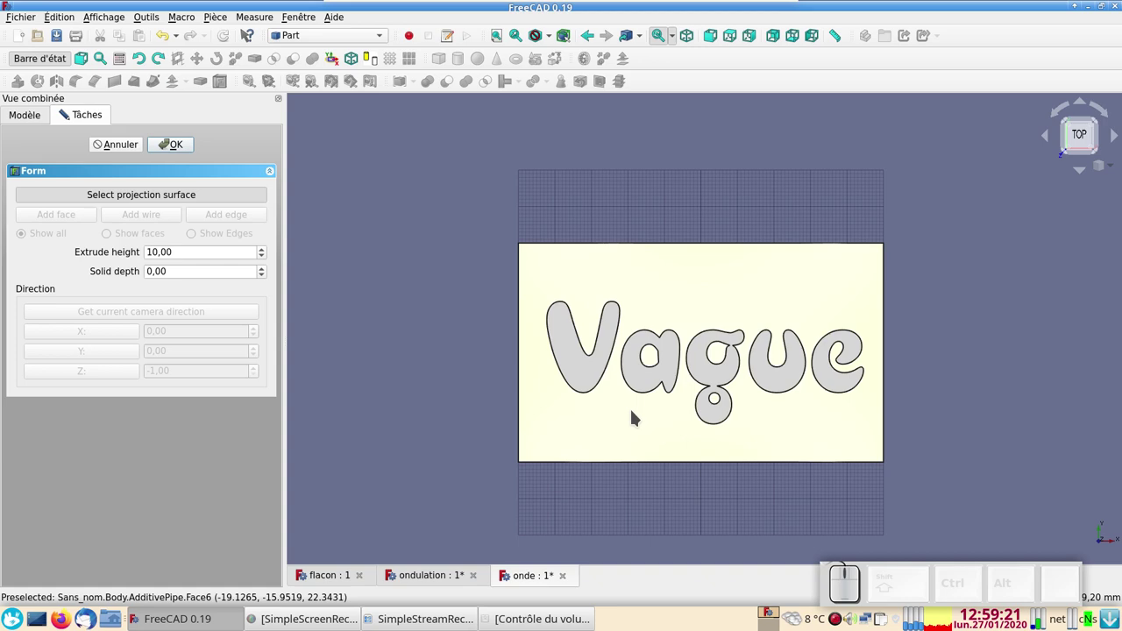
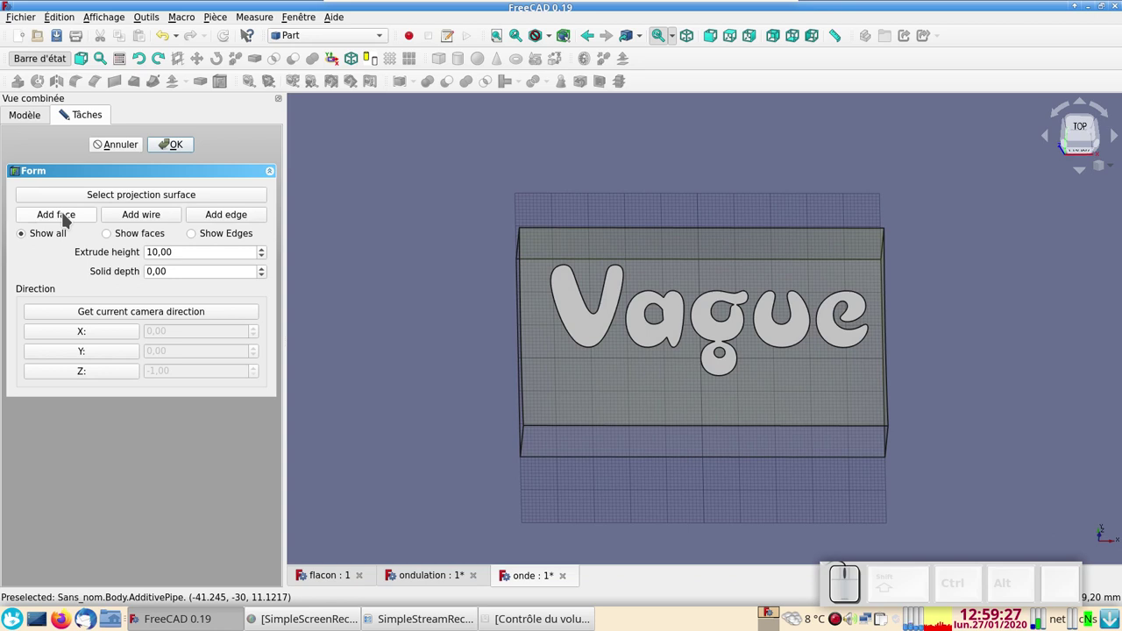
Add the faces of all five letters V, a, g, u, e and raise the extrude height toward 5 mm.
{"action": "left_click", "coordinate": [68, 217]}
{"action": "left_click", "coordinate": [584, 326]}
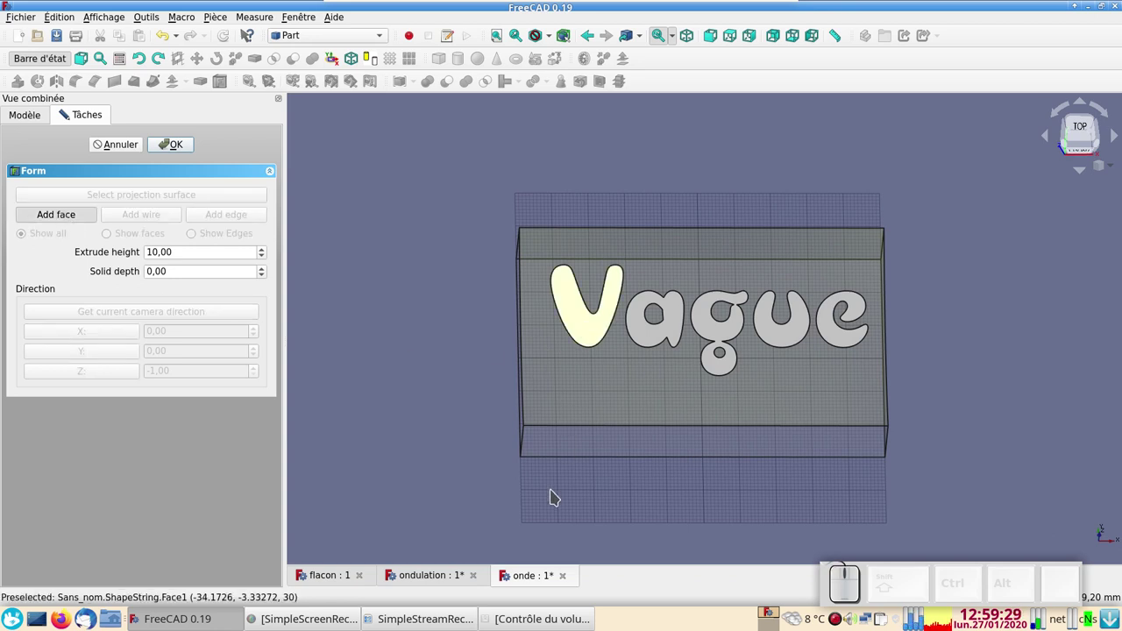
{"action": "left_click", "coordinate": [644, 339]}
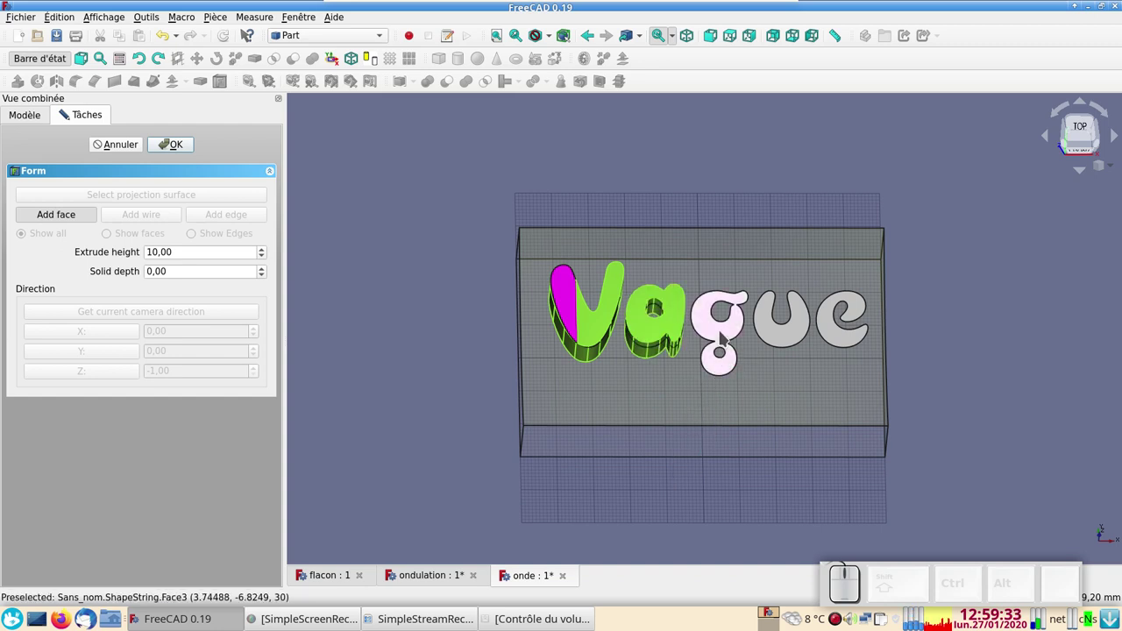
{"action": "left_click", "coordinate": [722, 333]}
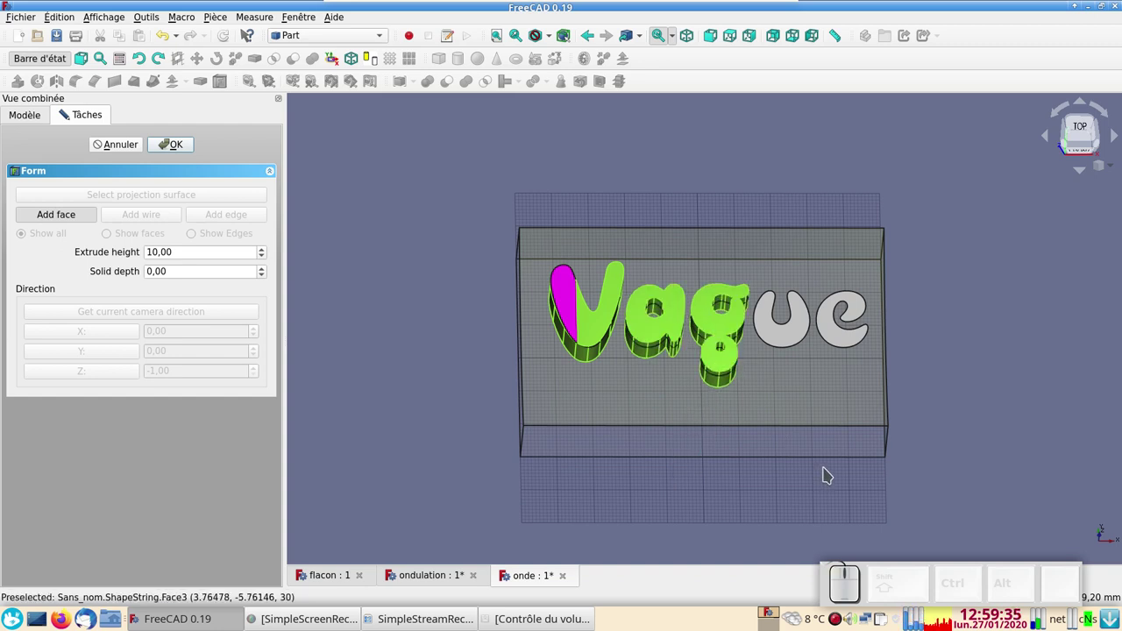
{"action": "left_click", "coordinate": [783, 342]}
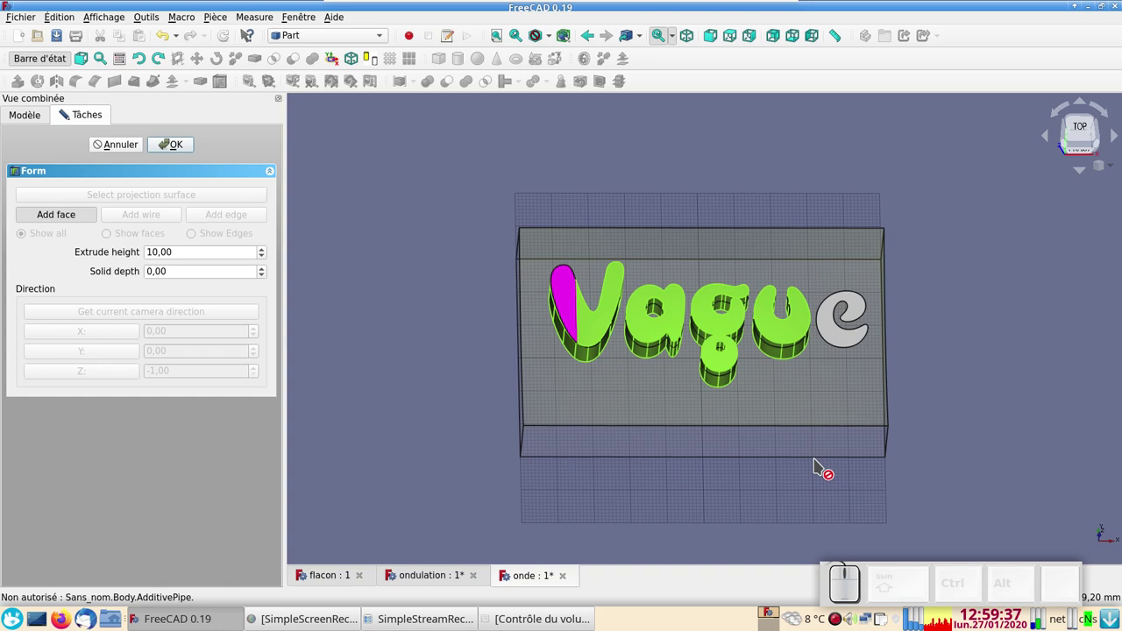
{"action": "left_click", "coordinate": [842, 338]}
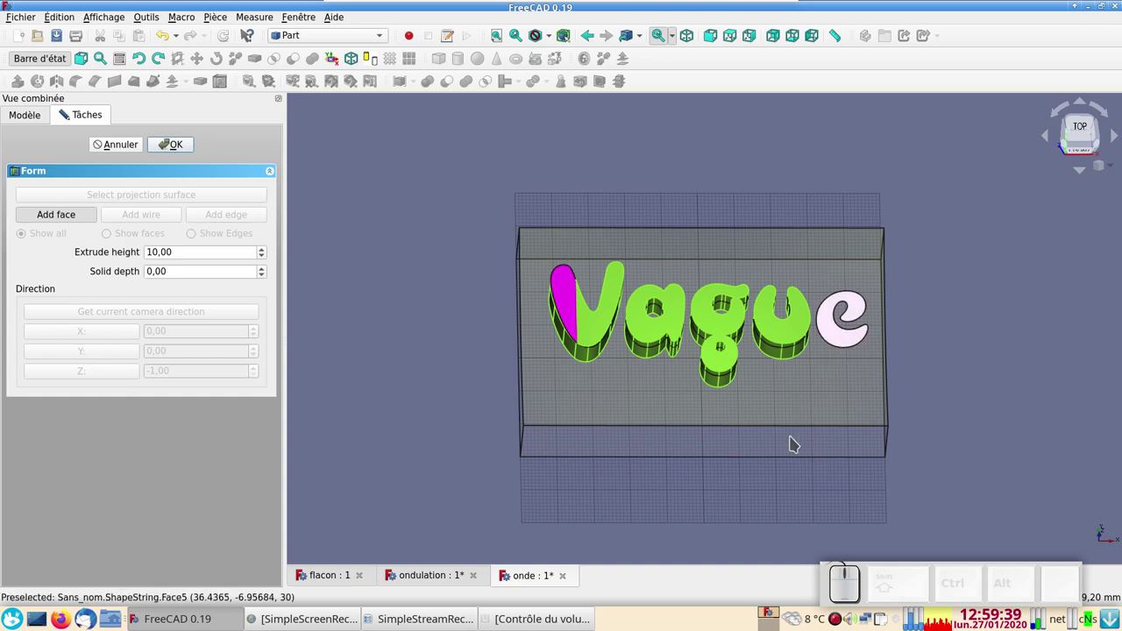
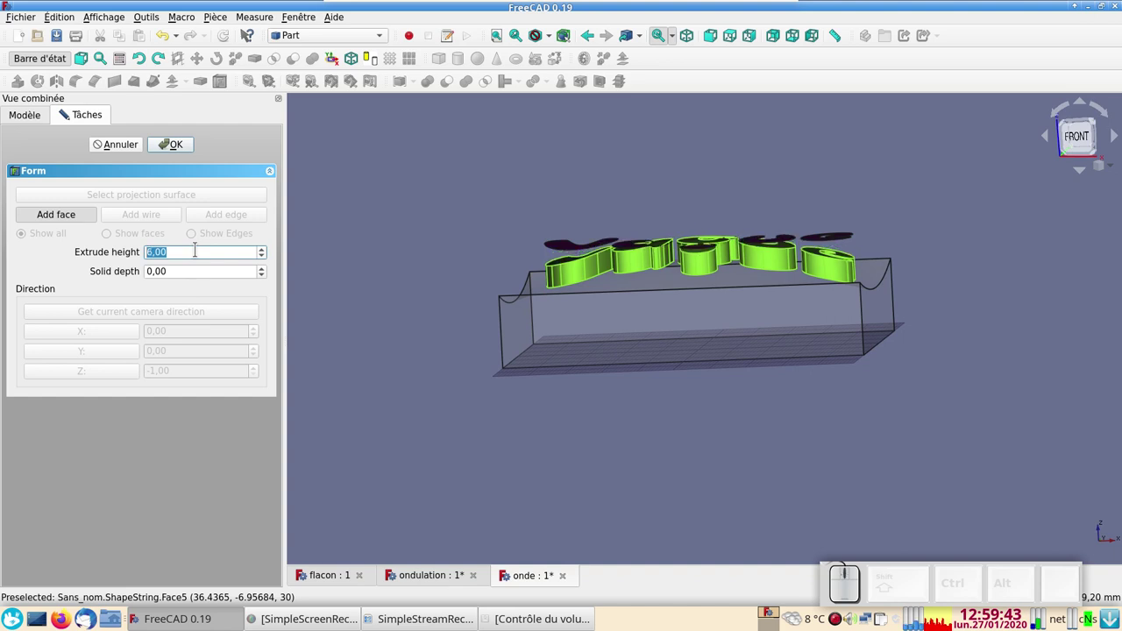
{"action": "scroll", "scroll_direction": "down", "scroll_amount": 3}
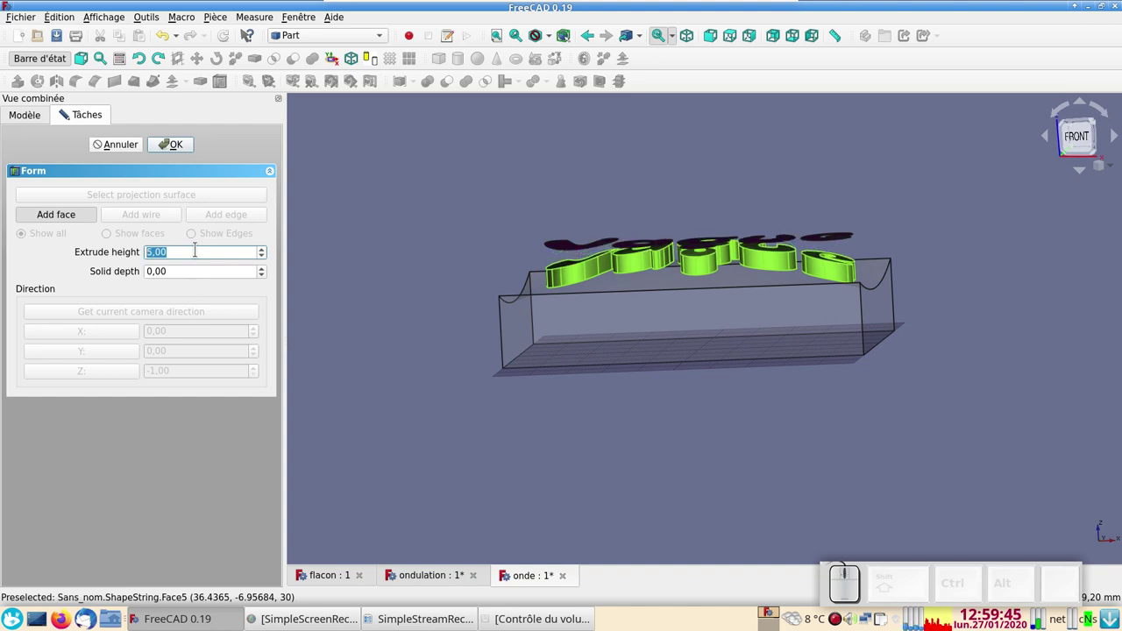
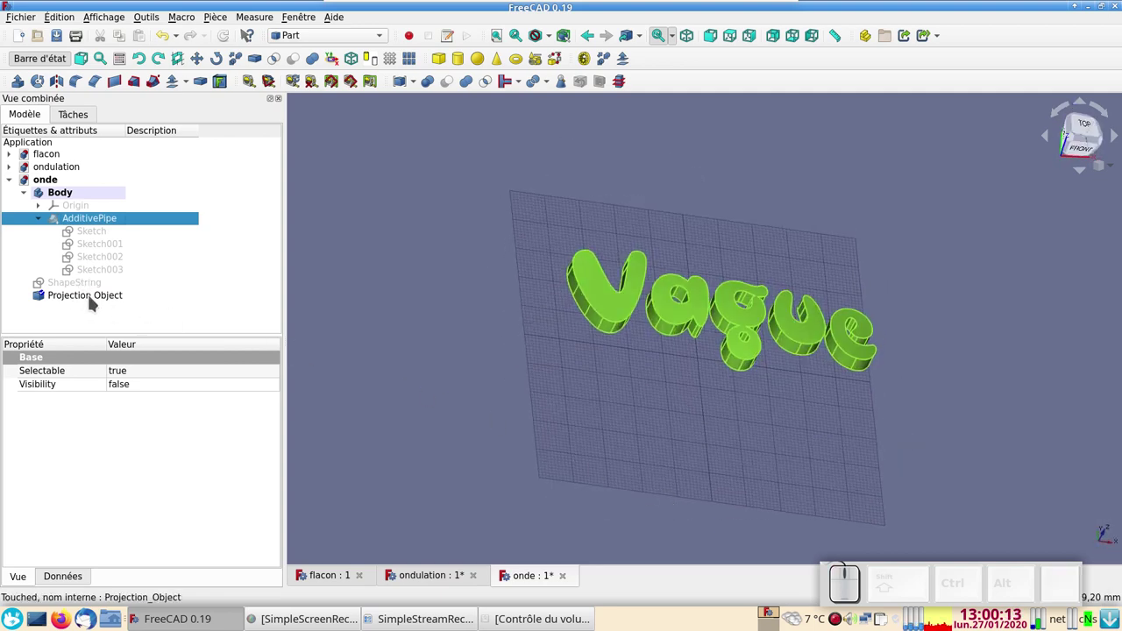
Make the AdditivePipe solid visible again beneath the projected letters.
{"action": "key", "text": "space"}
{"action": "left_click", "coordinate": [651, 496]}
{"action": "left_click_drag", "start_coordinate": [733, 500], "coordinate": [686, 430]}
{"action": "left_click", "coordinate": [664, 395]}
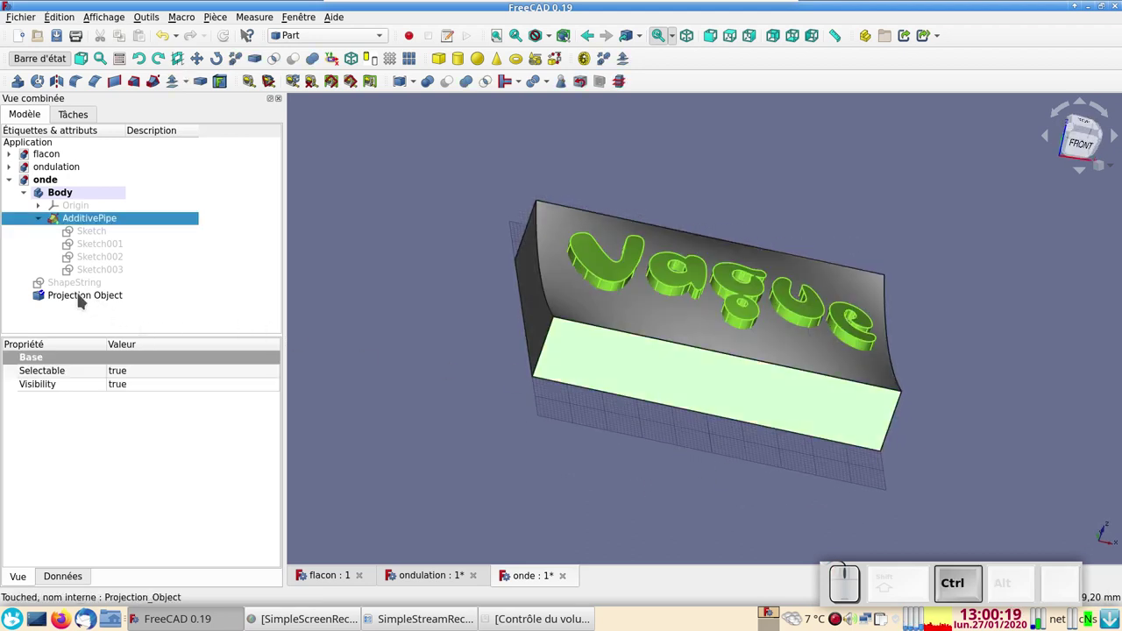
{"action": "left_click", "coordinate": [644, 396]}
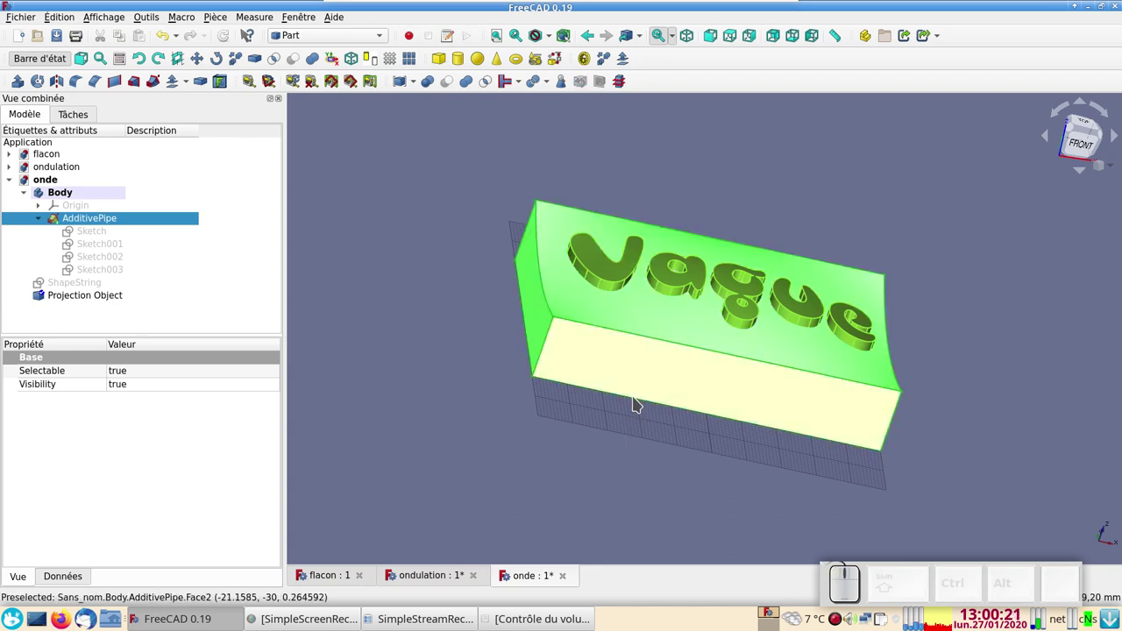
Select the AdditivePipe solid together with the Projection Object for subtraction.
{"action": "left_click", "coordinate": [869, 315]}
{"action": "left_click", "coordinate": [610, 368]}
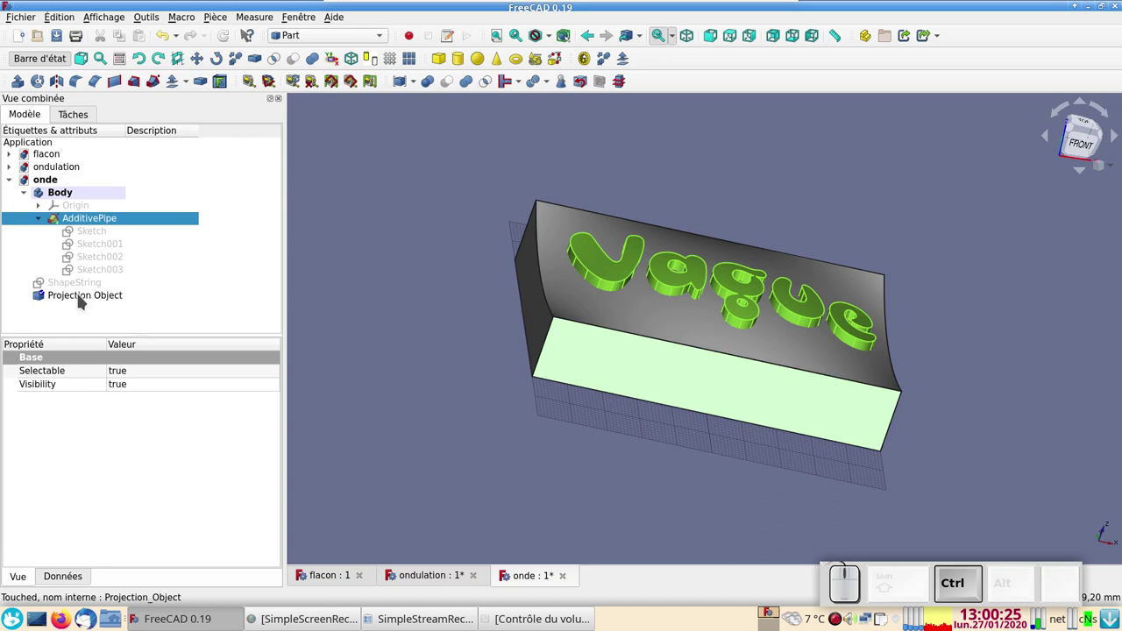
{"action": "left_click", "coordinate": [81, 298]}
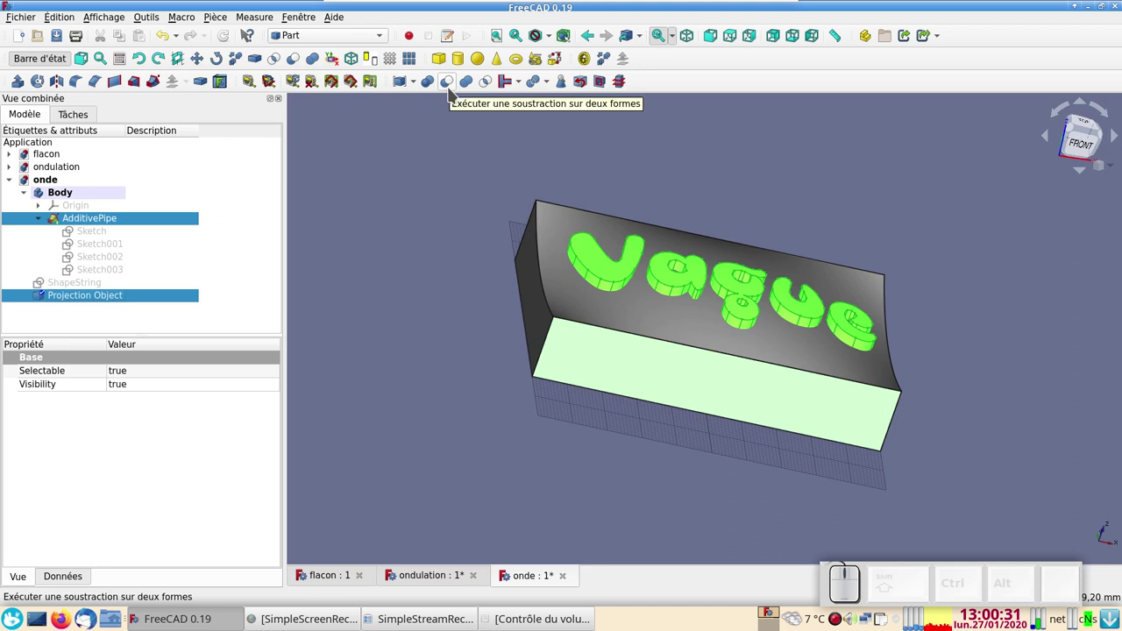
Apply a Boolean Cut subtracting the letters from the solid and inspect the engraved 'Vague'.
{"action": "left_click", "coordinate": [450, 92]}
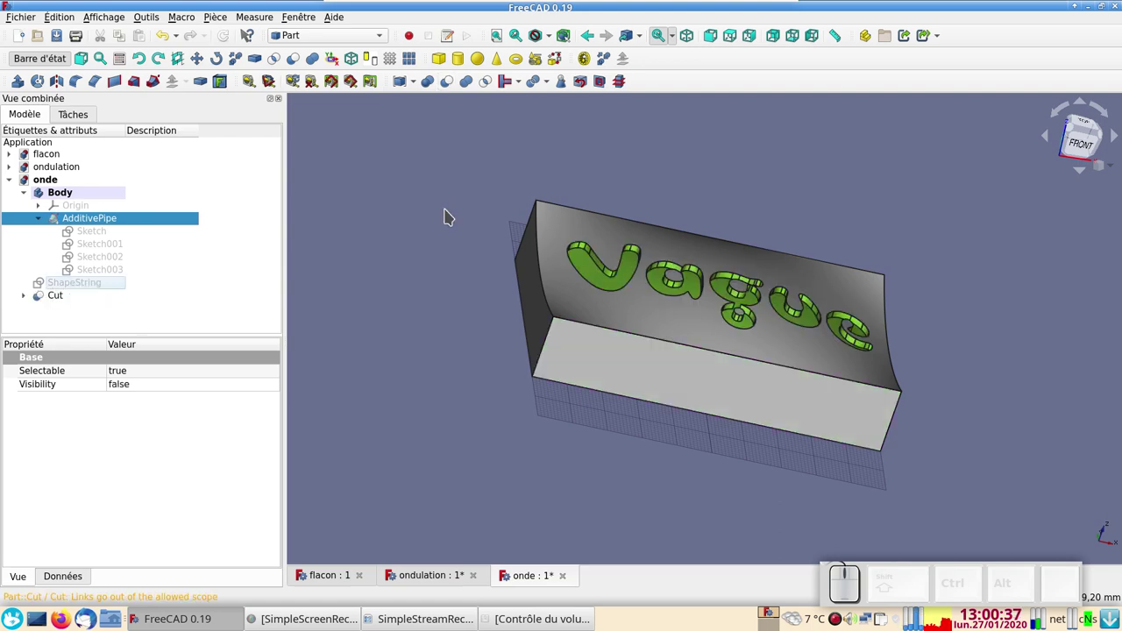
{"action": "left_click_drag", "start_coordinate": [917, 326], "coordinate": [722, 385]}
{"action": "left_click_drag", "start_coordinate": [600, 419], "coordinate": [612, 410]}
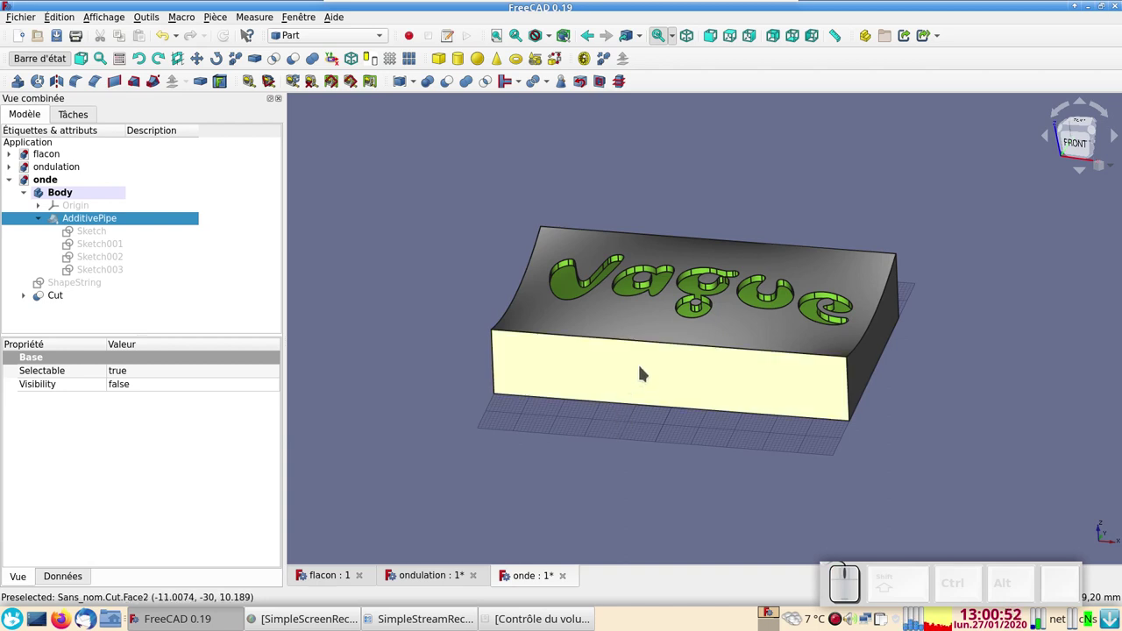
{"action": "left_click_drag", "start_coordinate": [628, 379], "coordinate": [513, 404]}
{"action": "left_click_drag", "start_coordinate": [432, 344], "coordinate": [554, 388]}
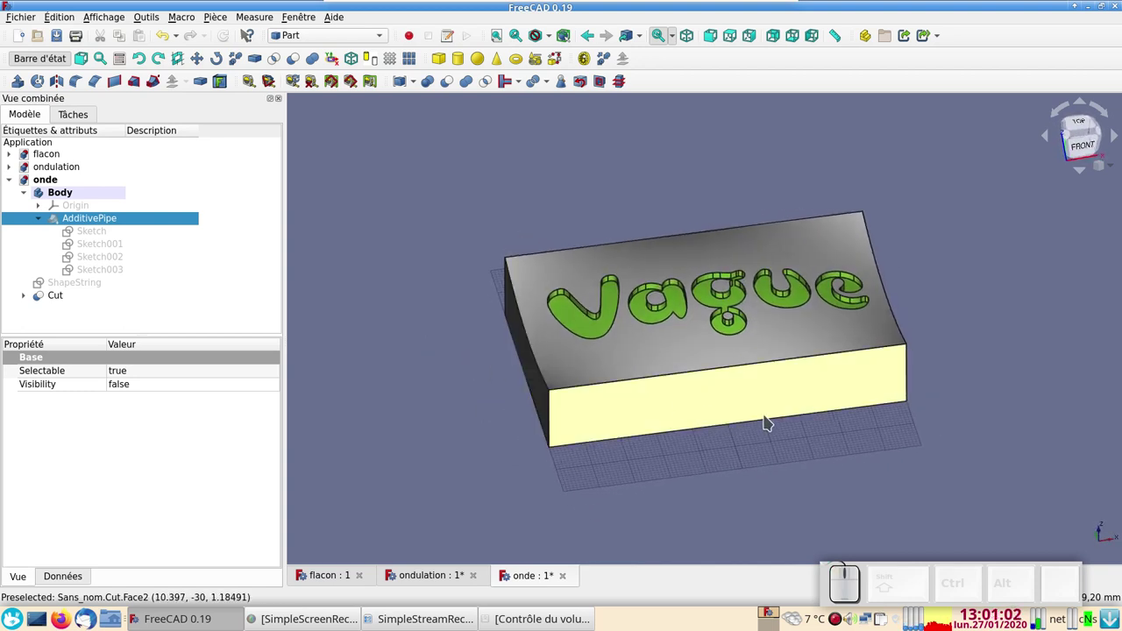